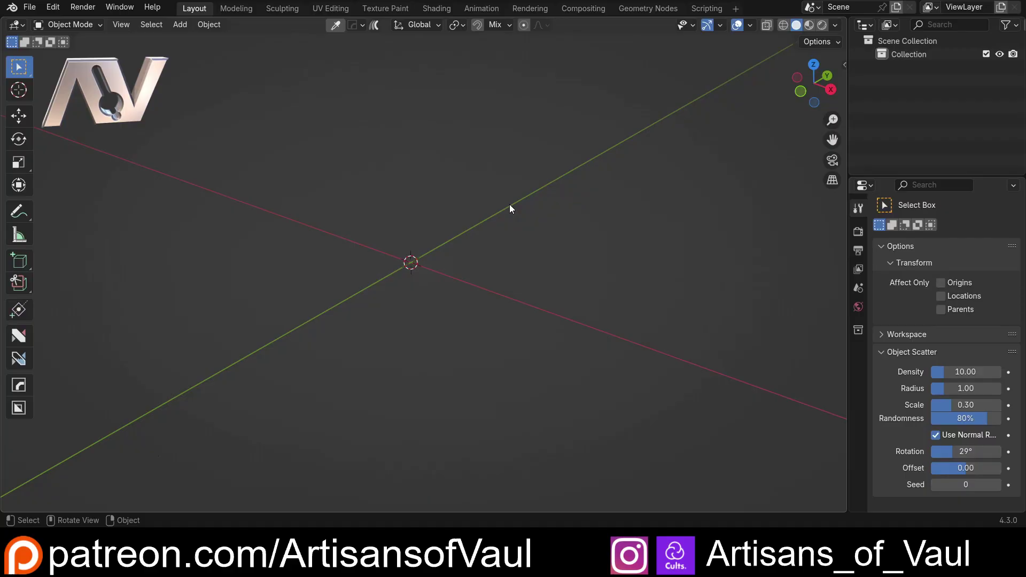
Add a mesh cube at the scene origin and orbit around it to inspect it.
key("shift+a")
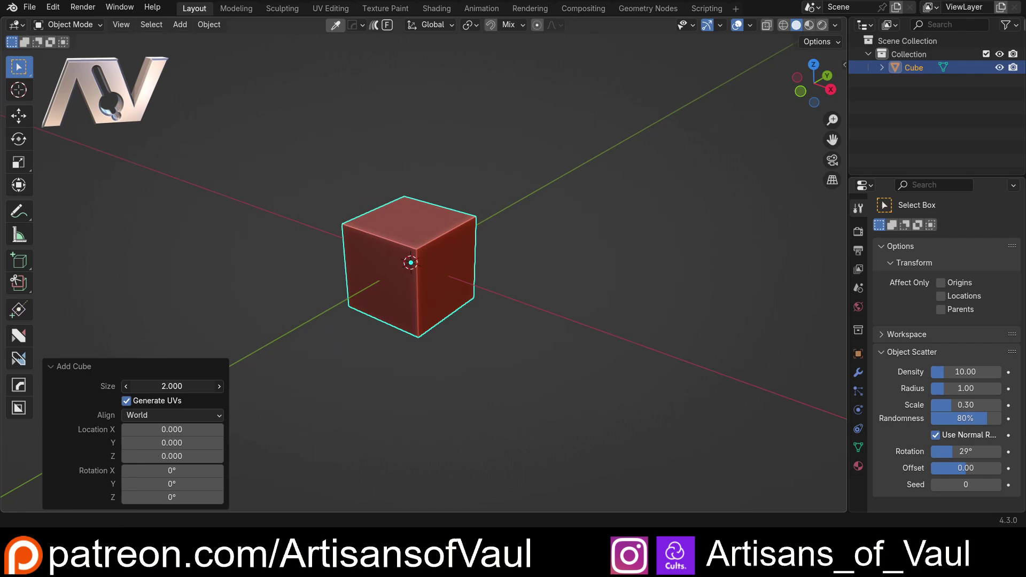
scroll("down", 3)
middle_click(385, 327)
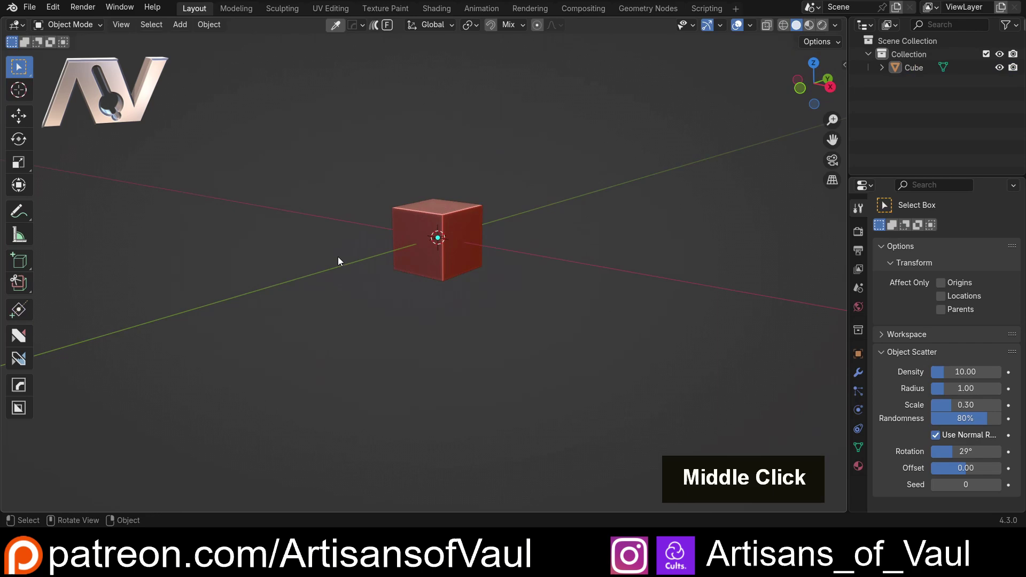
scroll("up", 3)
middle_click(447, 250)
middle_click(447, 306)
middle_click(460, 351)
middle_click(476, 336)
Duplicate the cube onto one corner and cut it out with the HardOps Difference Boolean.
key("shift+d")
left_click(496, 237)
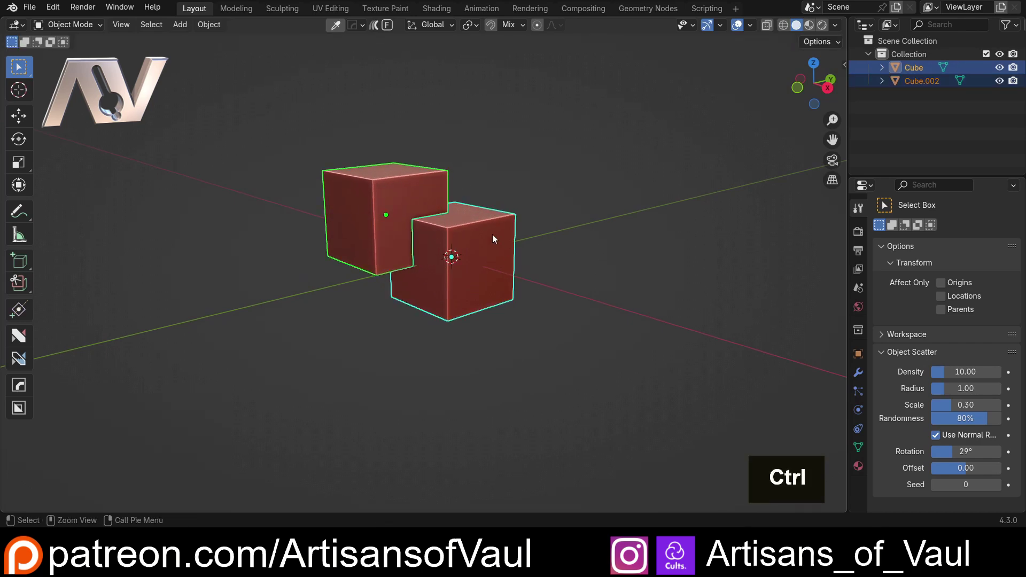
key("ctrl+KP_Subtract")
scroll("up", 3)
middle_click(474, 213)
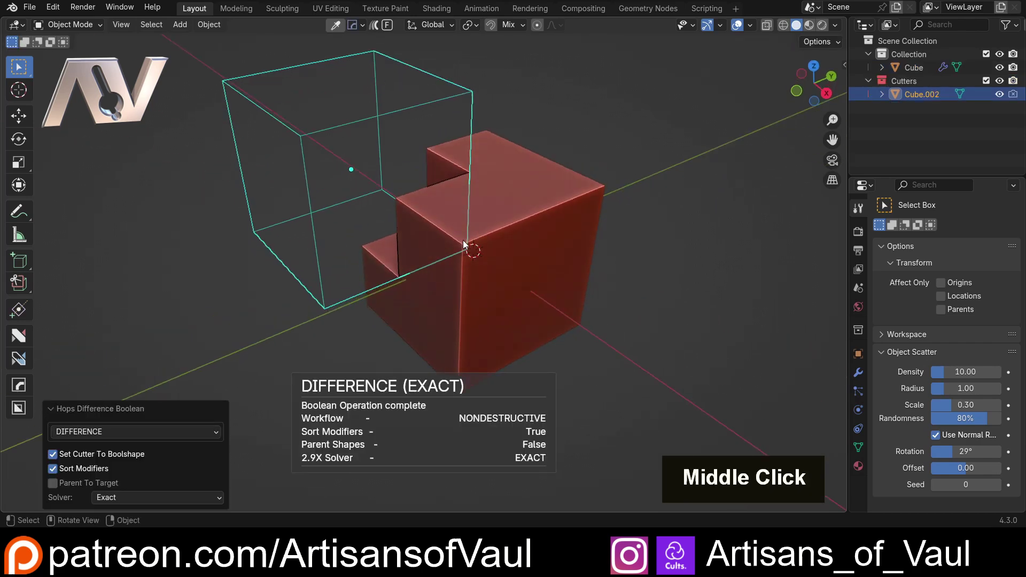
middle_click(466, 242)
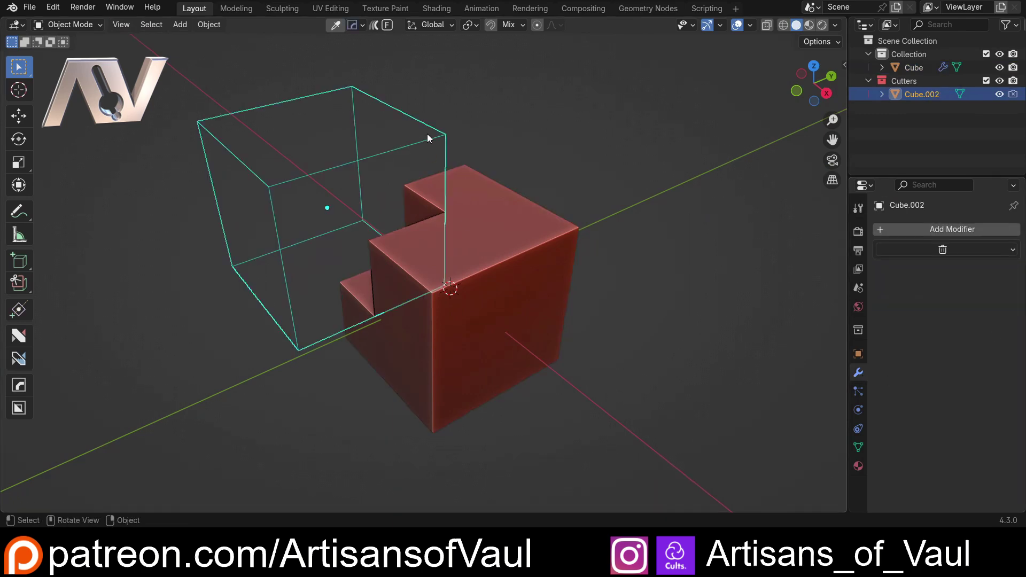
Grab the wireframe cutter to preview shifting the notch, then cancel the move.
key("g")
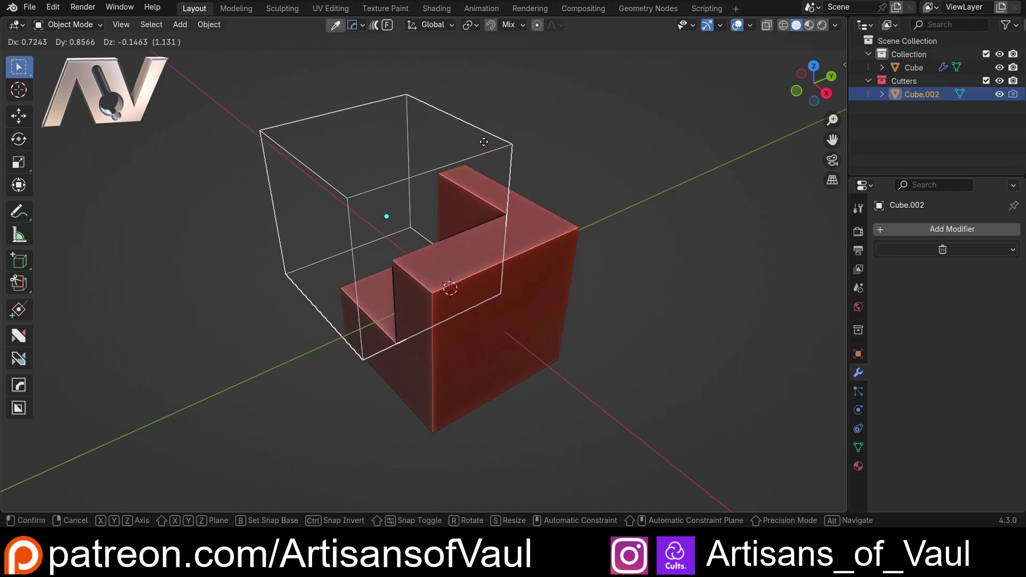
key("Escape")
middle_click(517, 164)
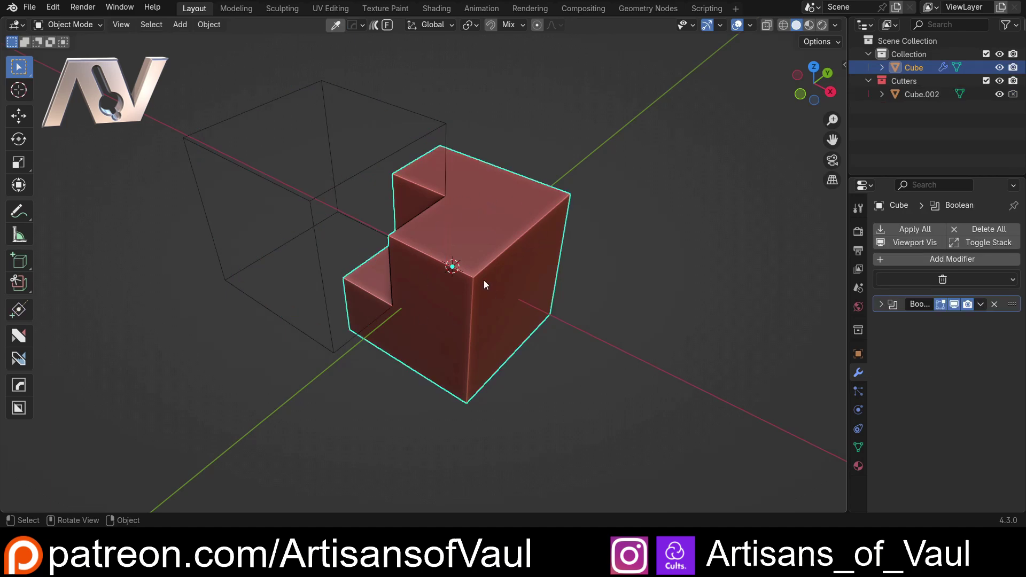
Scale the notched cube interactively along the Y axis and show its transform sidebar.
middle_click(489, 290)
key("s")
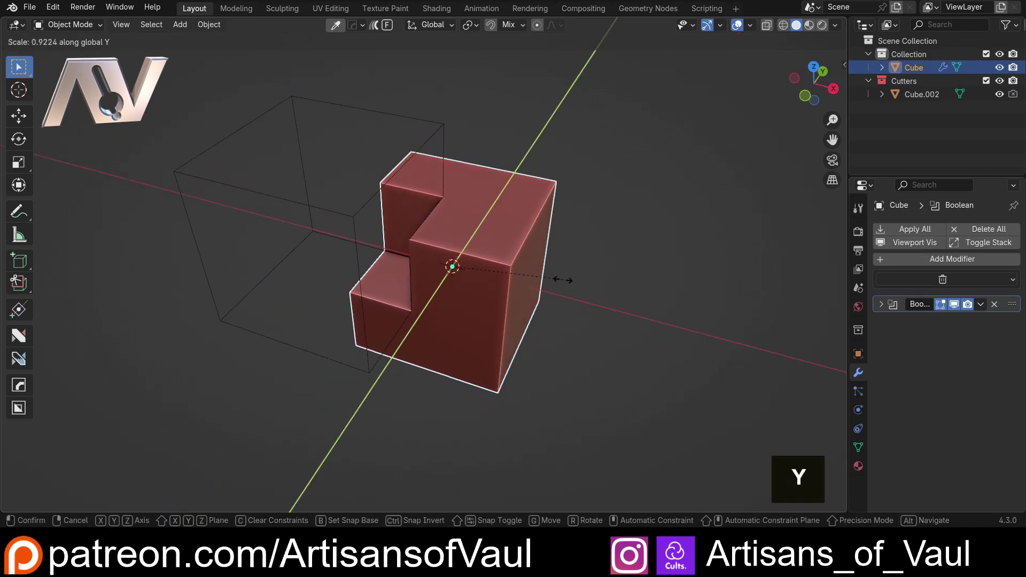
key("y")
key("n")
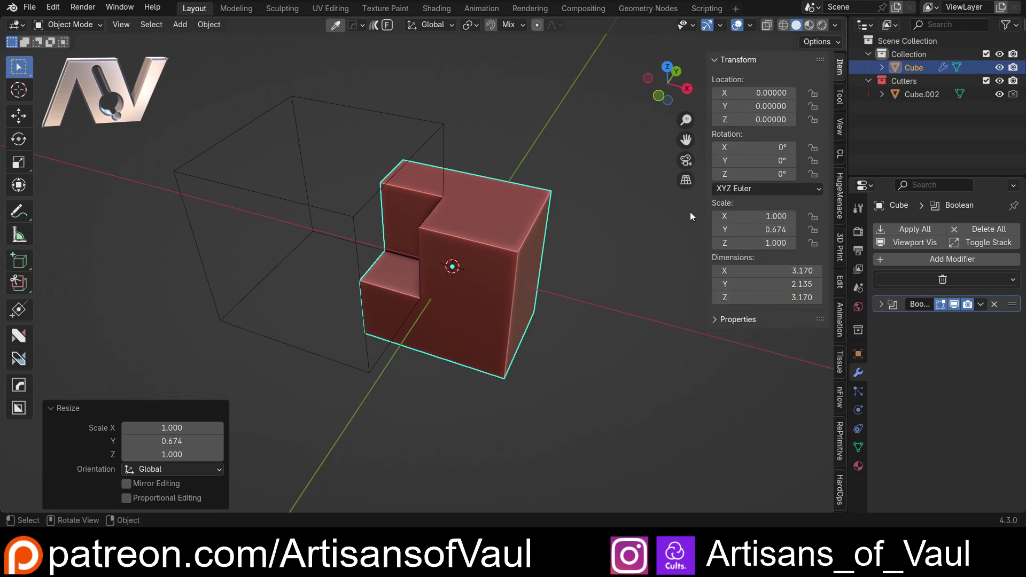
Set the notched cube's Y dimension to exactly 1.5 in the sidebar.
middle_click(667, 204)
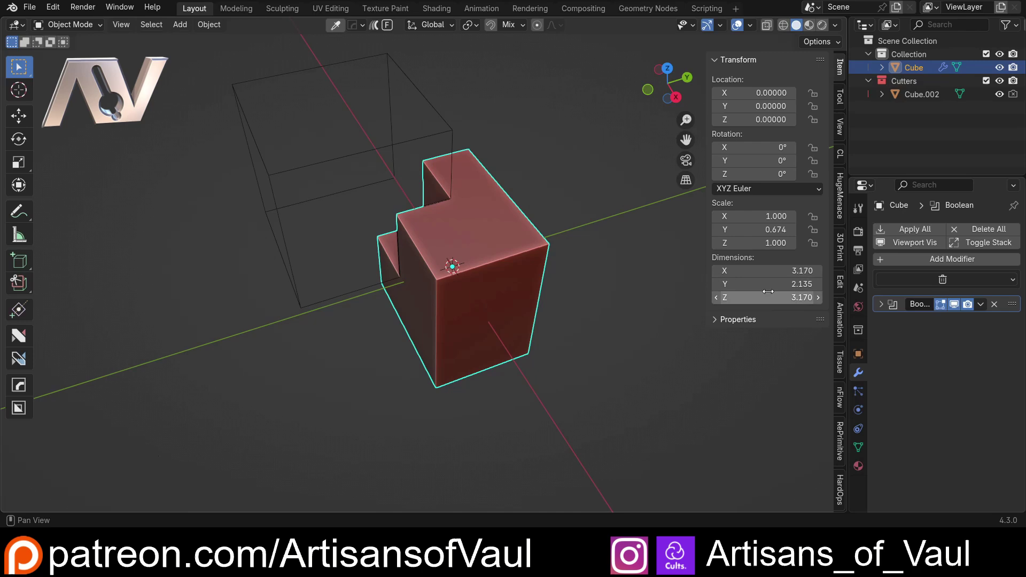
key("KP_1")
key("KP_Decimal")
key("KP_5")
key("KP_Enter")
middle_click(445, 278)
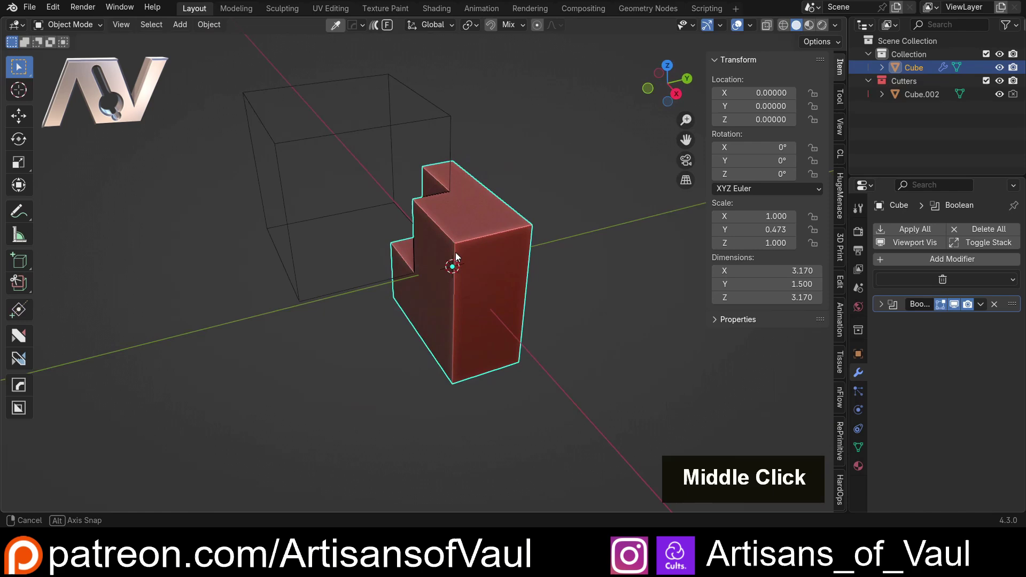
scroll("down", 3)
middle_click(519, 227)
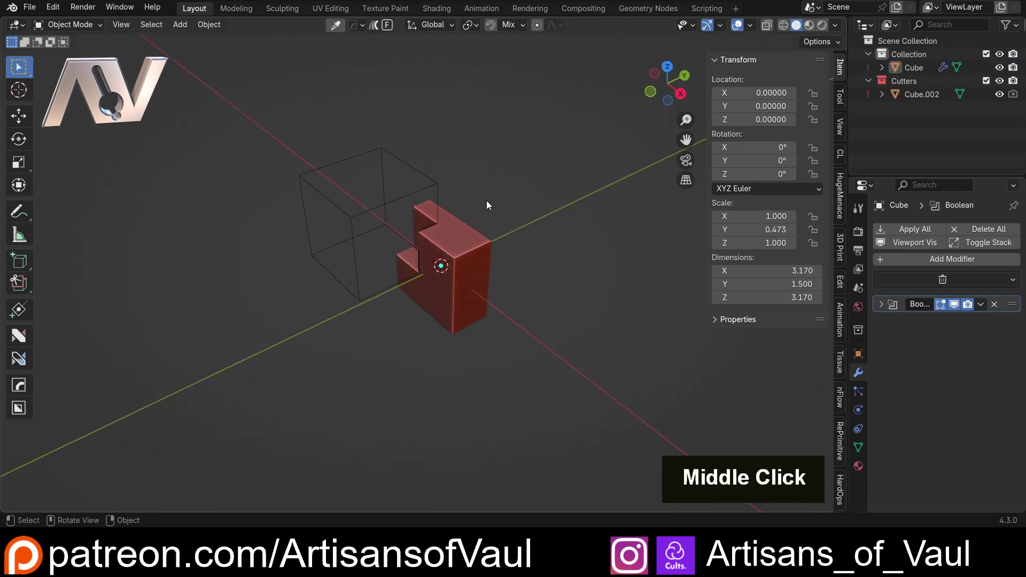
double_click(299, 160)
Delete the cube and cutter, then add a new cylinder at the origin.
key("Delete")
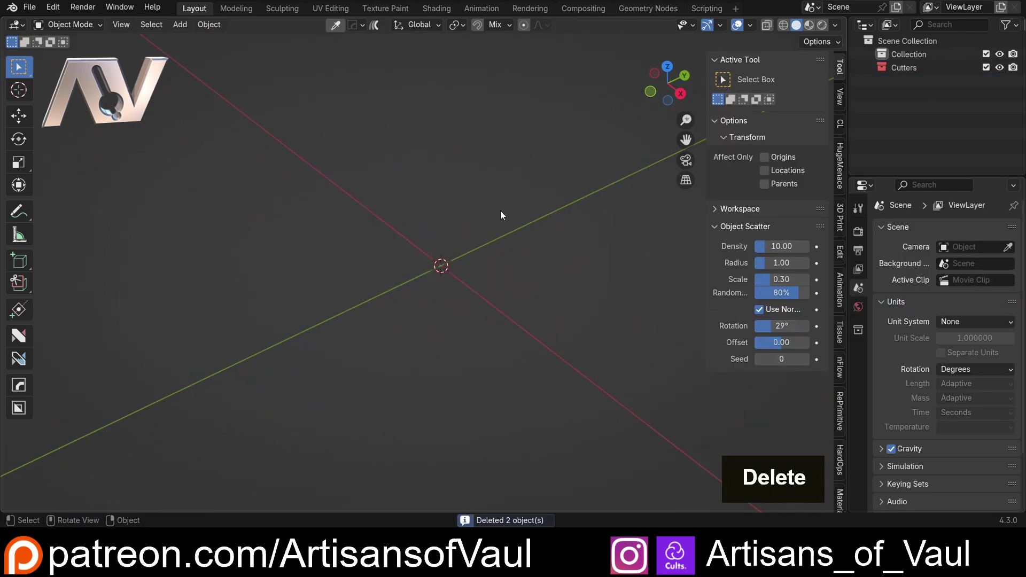
key("shift+a")
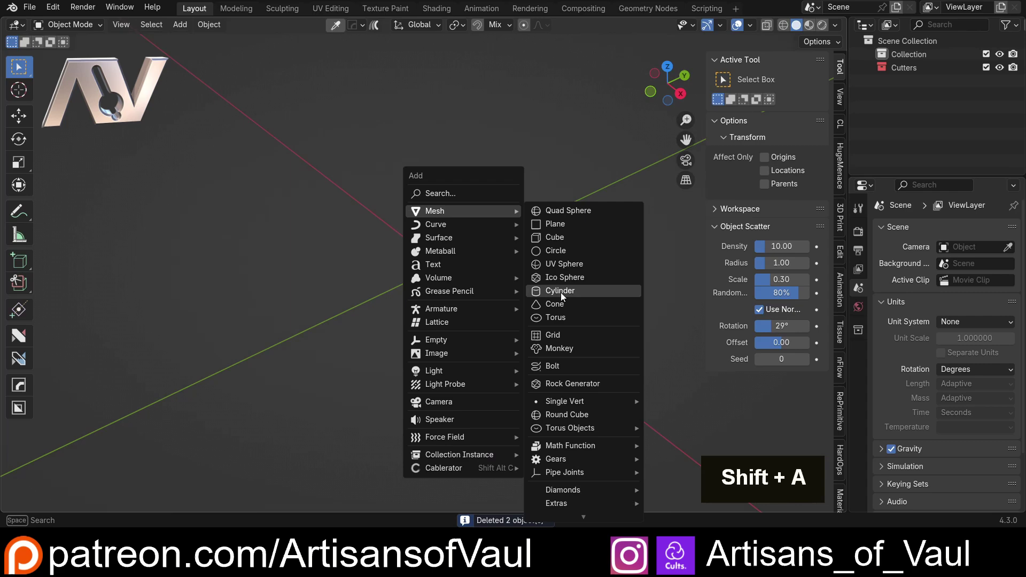
scroll("up", 3)
middle_click(453, 309)
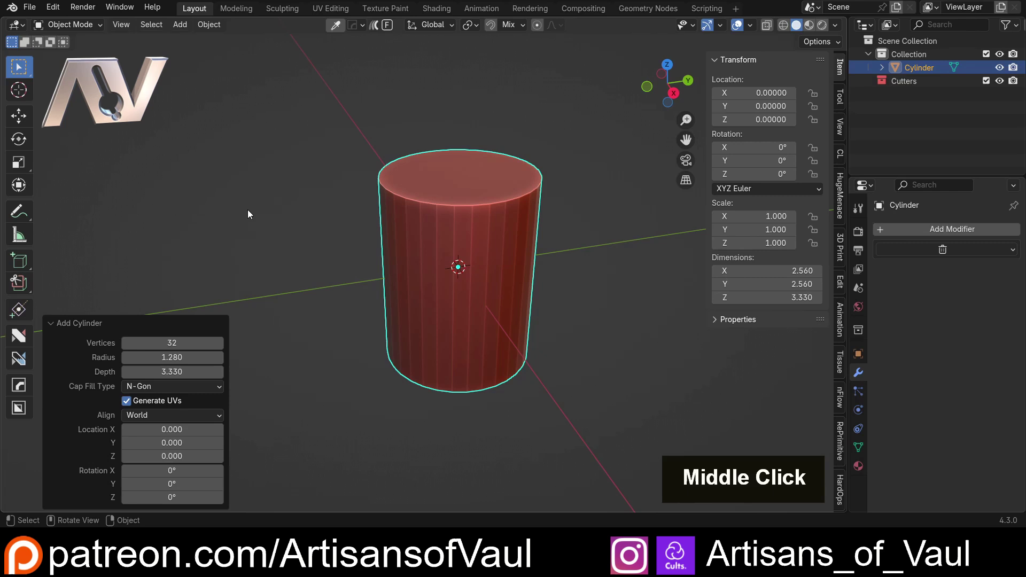
middle_click(213, 201)
middle_click(279, 216)
Reopen the cylinder's creation settings and raise Vertices to 64.
key("F9")
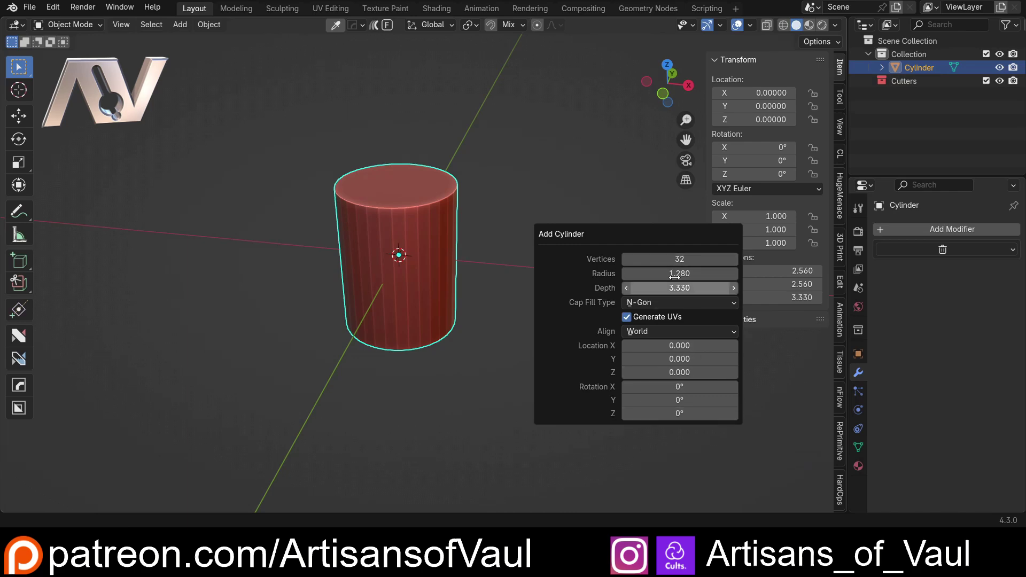
key("BackSpace")
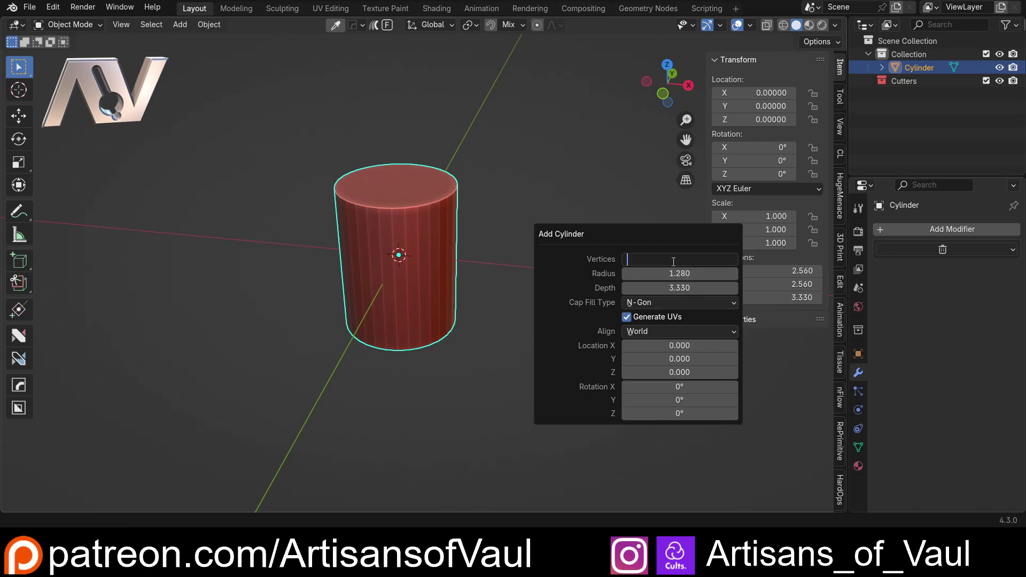
key("6")
key("4")
key("Return")
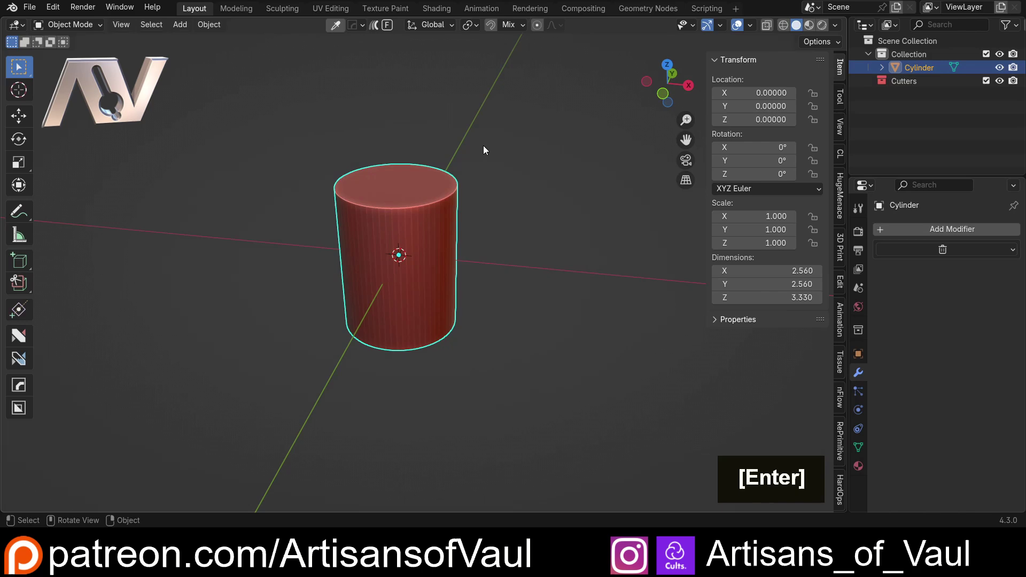
Move the cylinder away from the origin and check its creation settings.
key("g")
middle_click(317, 192)
middle_click(417, 247)
middle_click(197, 205)
middle_click(322, 191)
key("F9")
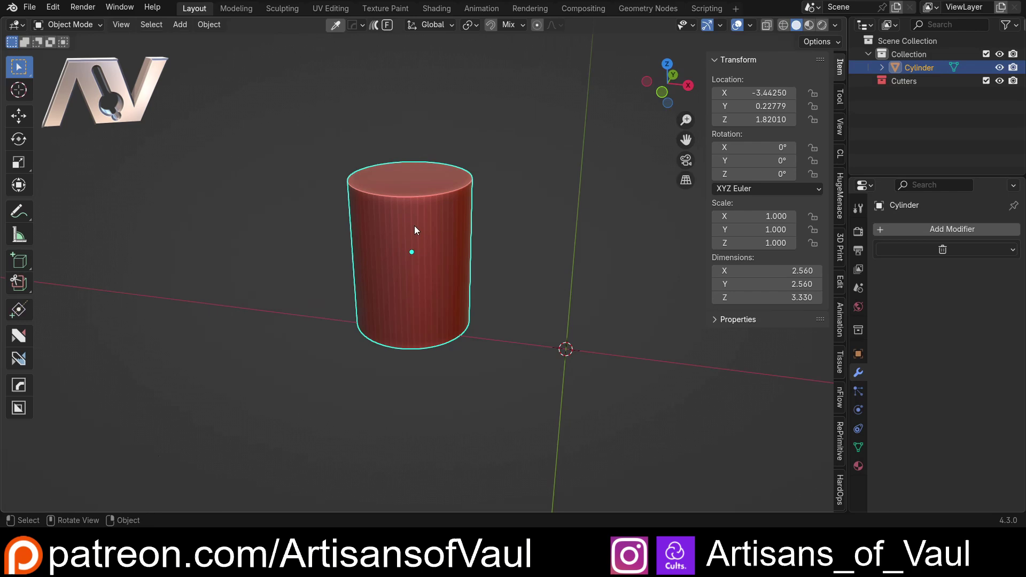
scroll("up", 3)
middle_click(387, 219)
Squash the cylinder along Z to 0.553 (1.842 tall), inspect it, then delete it.
key("s")
key("z")
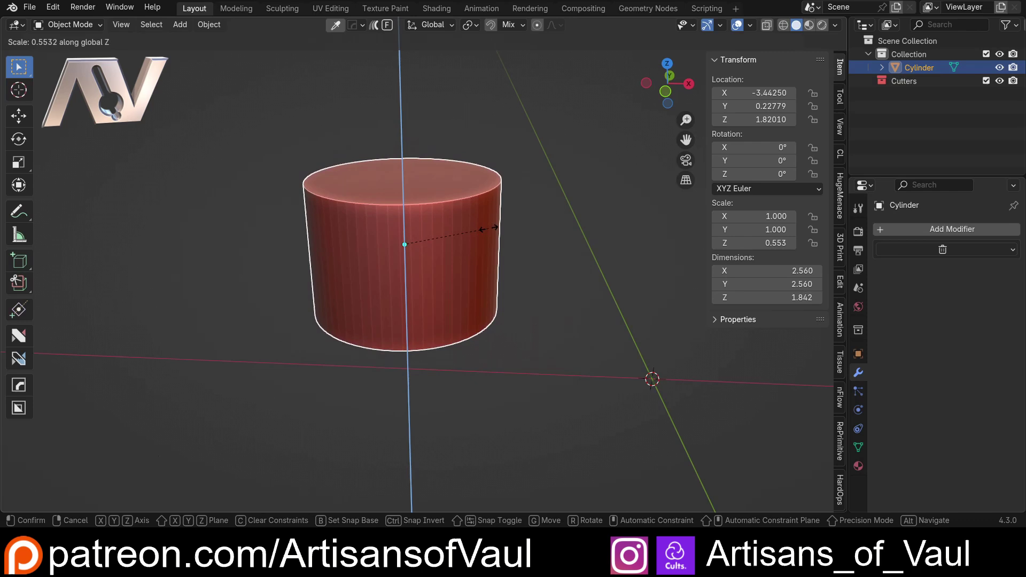
middle_click(385, 224)
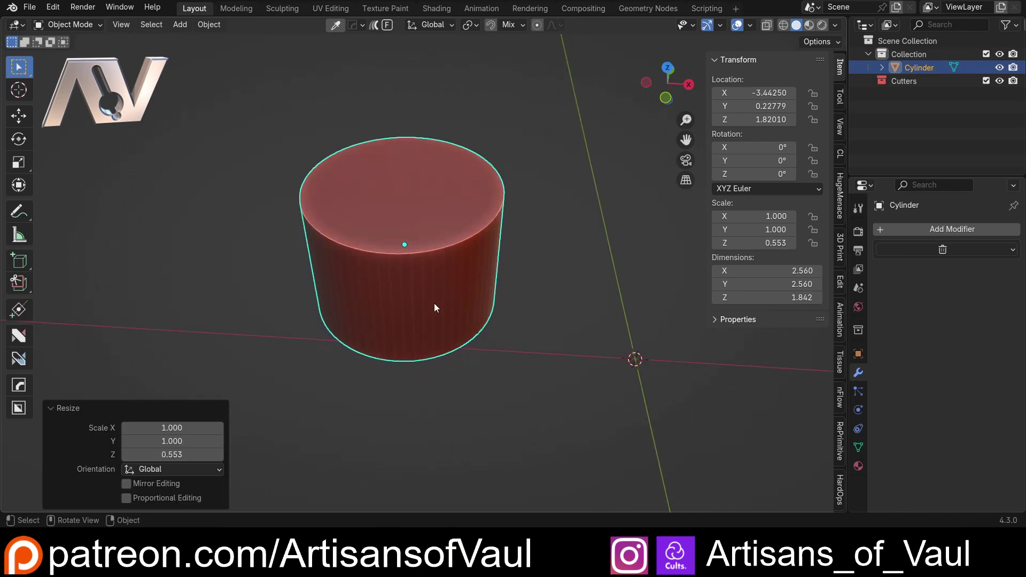
middle_click(498, 298)
scroll("down", 3)
middle_click(512, 312)
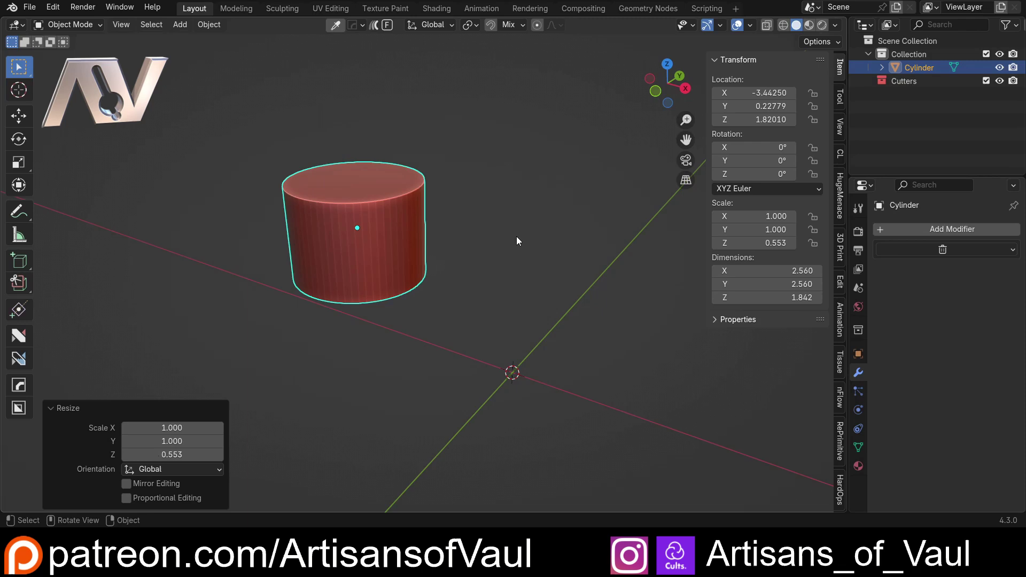
key("Delete")
Navigate the empty viewport before browsing the Add-ons preferences.
middle_click(588, 368)
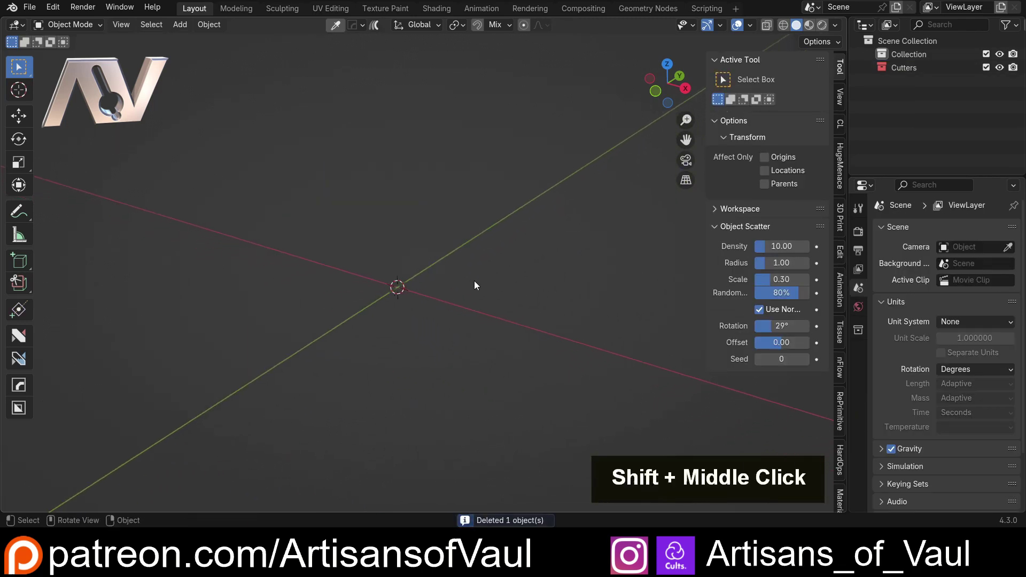
scroll("up", 3)
middle_click(476, 284)
middle_click(467, 303)
scroll("up", 3)
middle_click(471, 298)
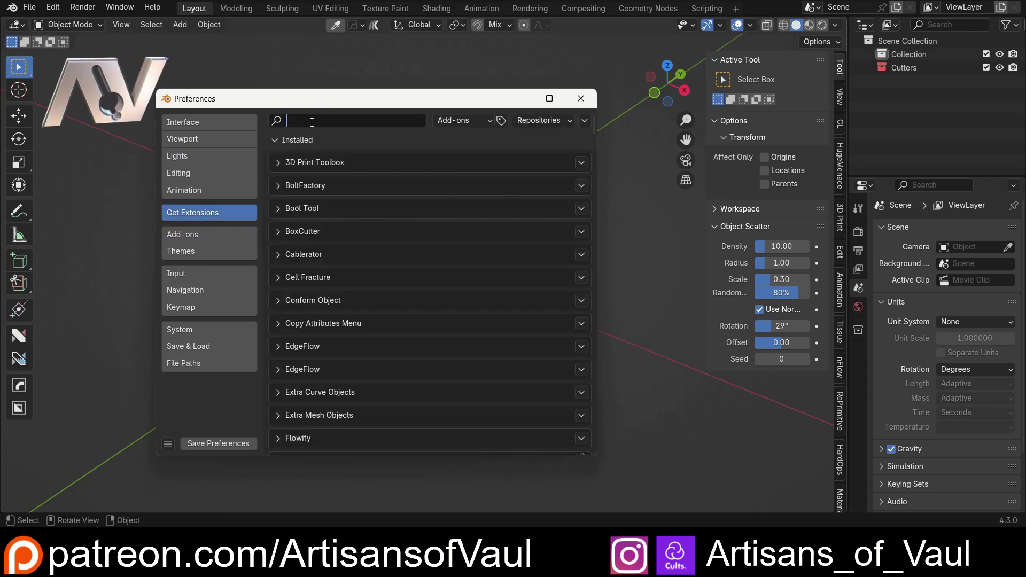
Filter the add-ons by 'prim' and enable the ND Primitives add-on.
key("p")
key("r")
key("i")
key("m")
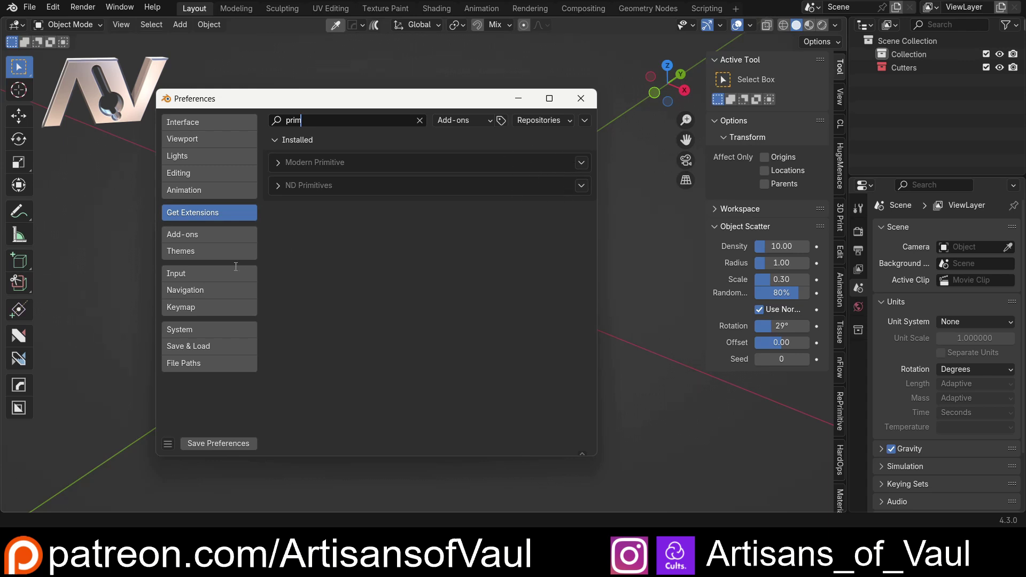
double_click(201, 235)
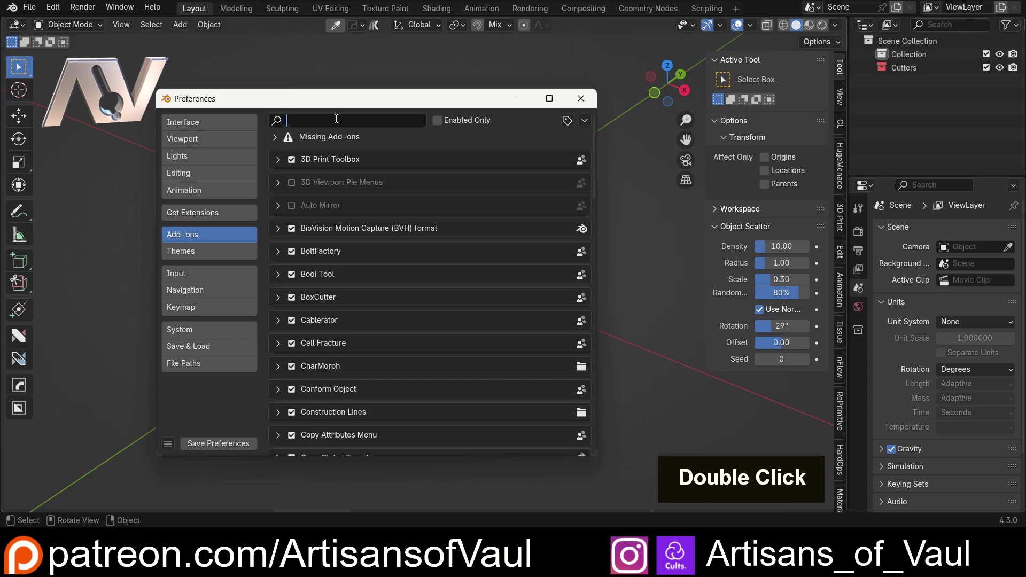
key("p")
key("r")
key("i")
key("m")
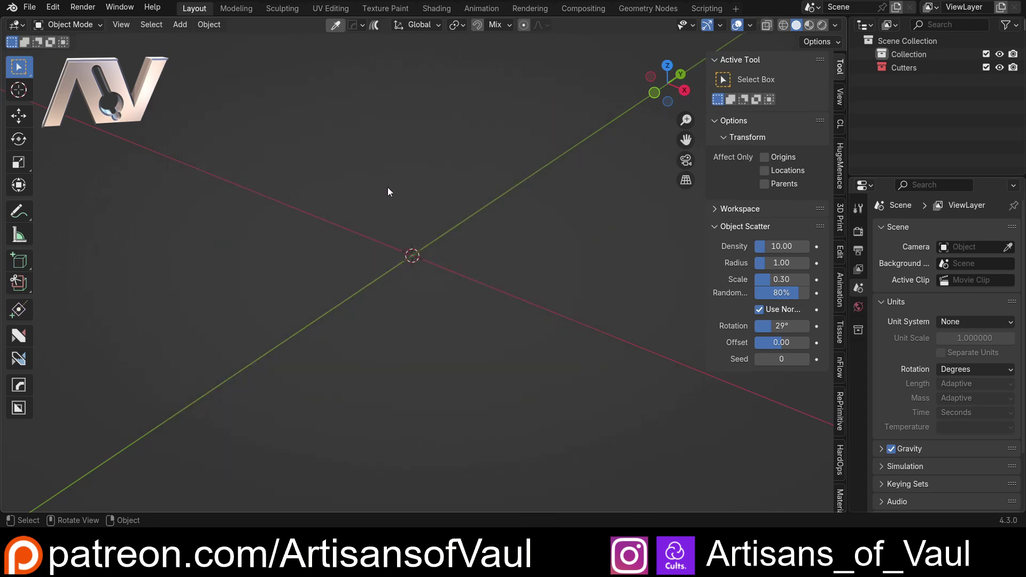
Check Mesh > ND Primitives in the add menu, then call up the ND primitive pie.
key("shift+a")
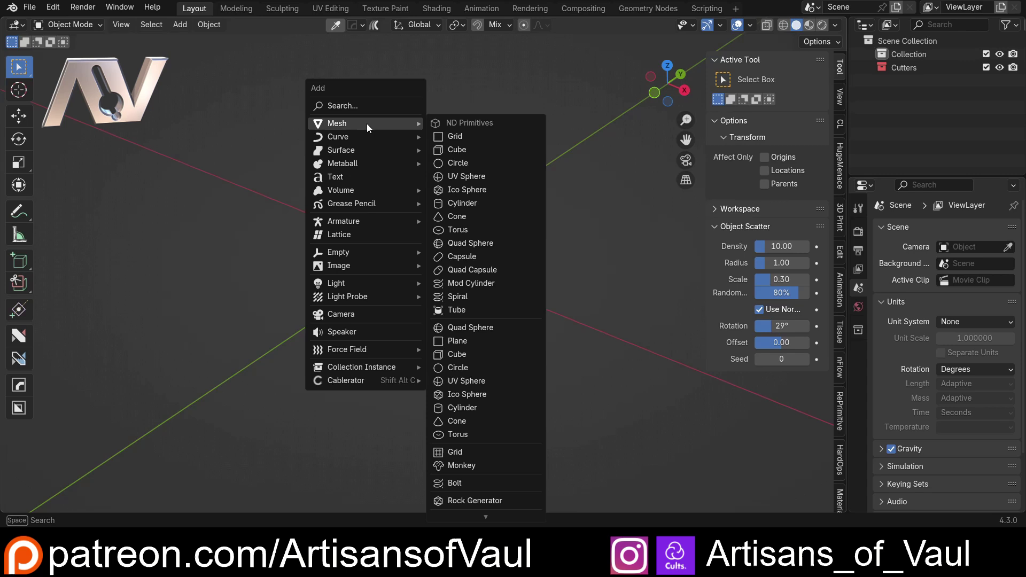
key("Escape")
key("shift+a")
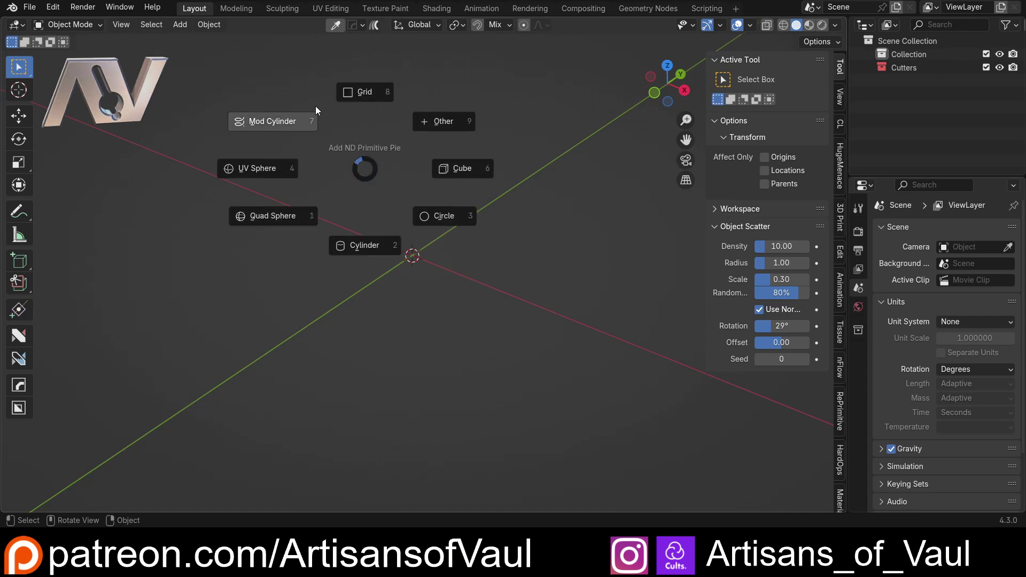
Turn off the ND pie shortcut in preferences and show the add Mesh menu with ND Primitives.
key("Escape")
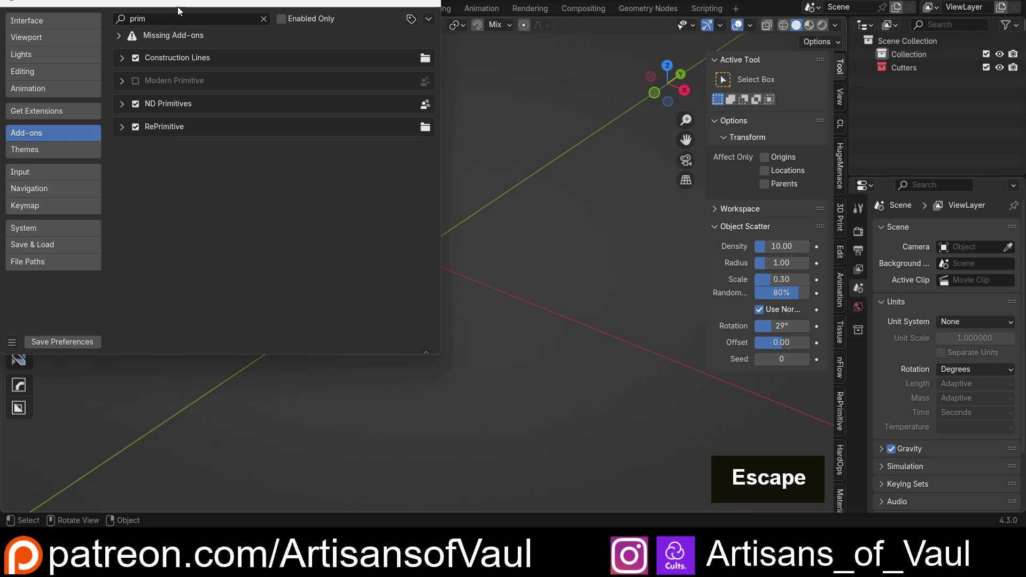
scroll("down", 3)
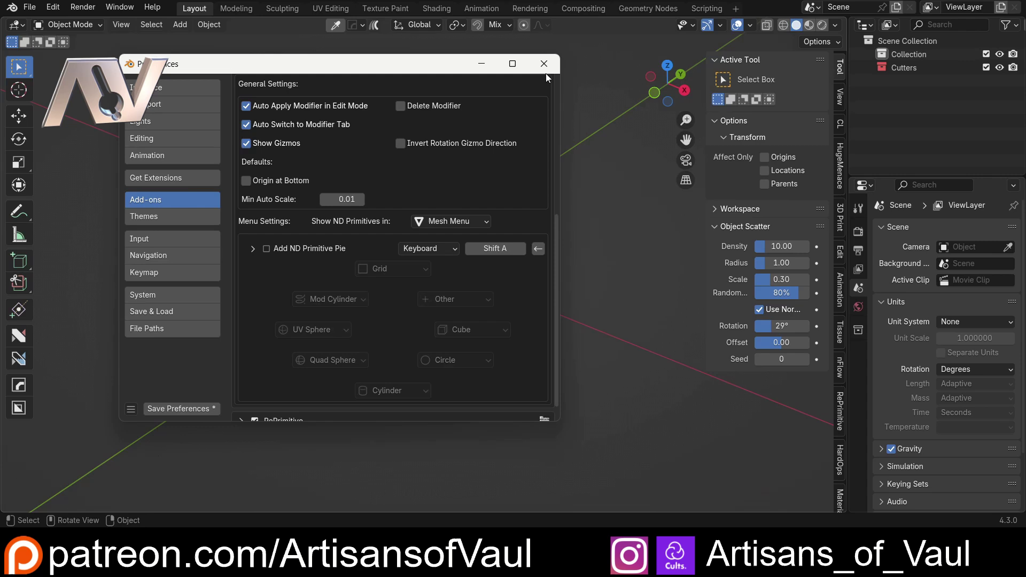
key("shift+a")
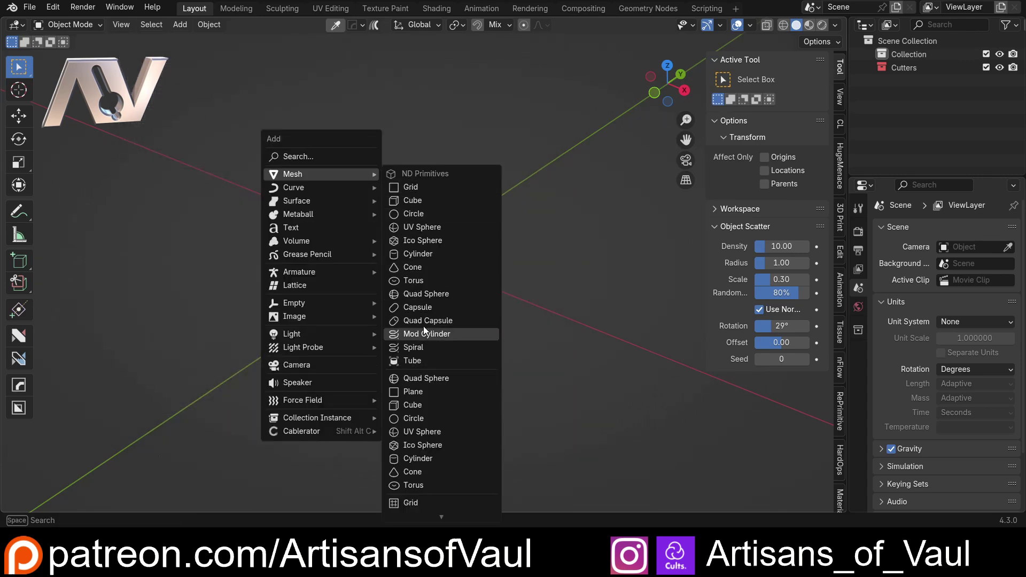
Add an ND Primitives cube and drag its Y gizmo to stretch it.
scroll("down", 3)
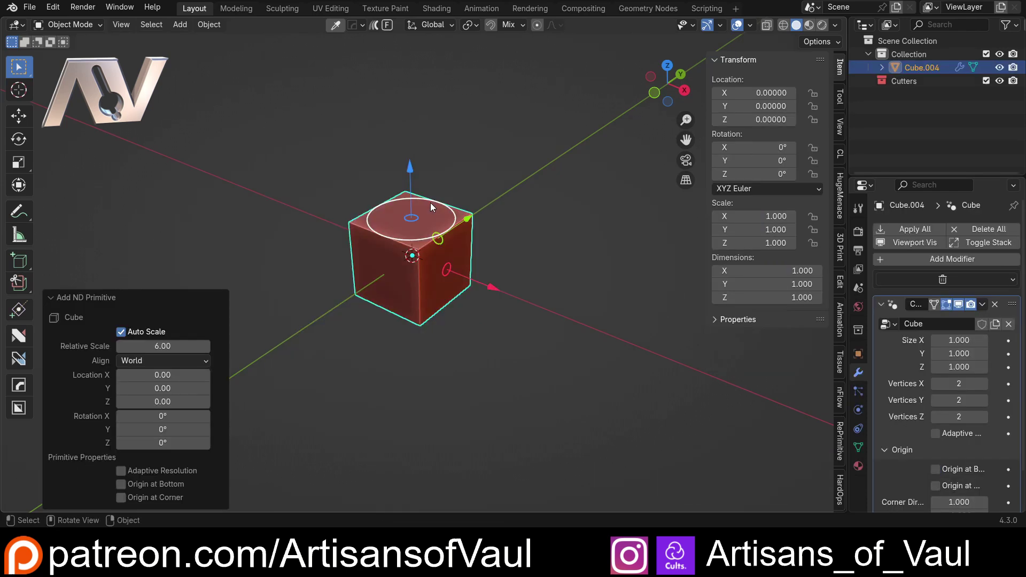
scroll("up", 3)
middle_click(421, 300)
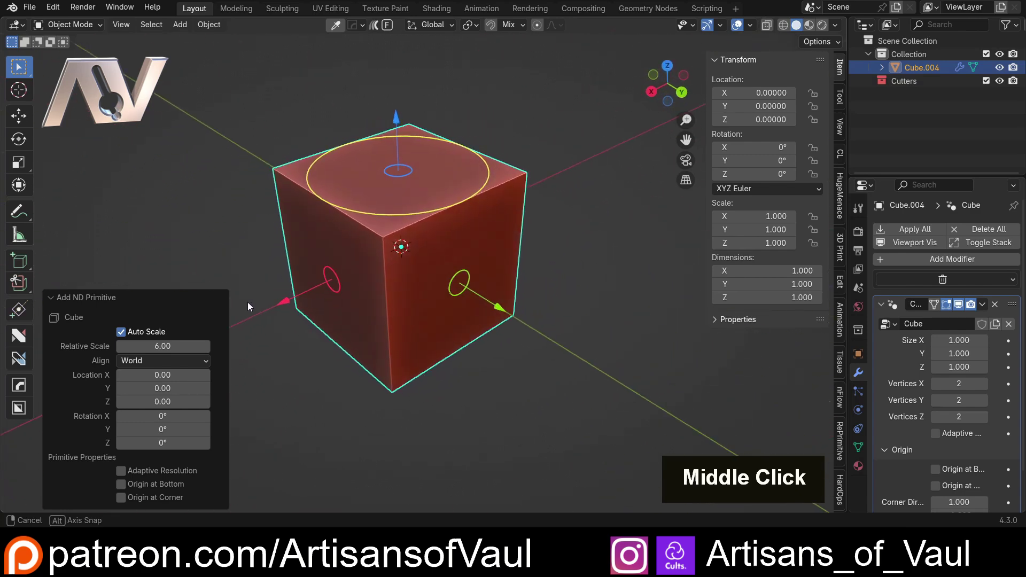
scroll("down", 3)
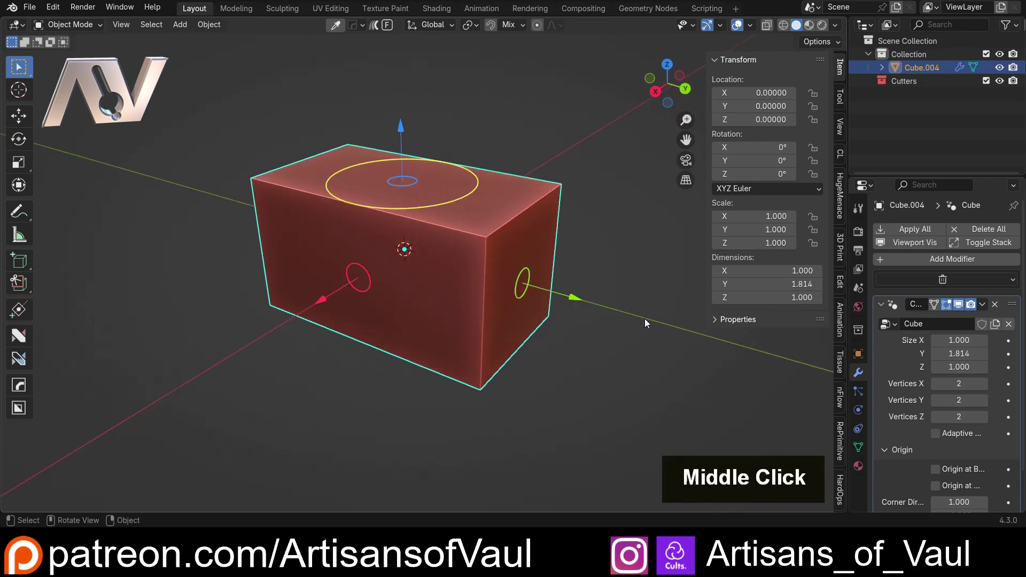
middle_click(410, 267)
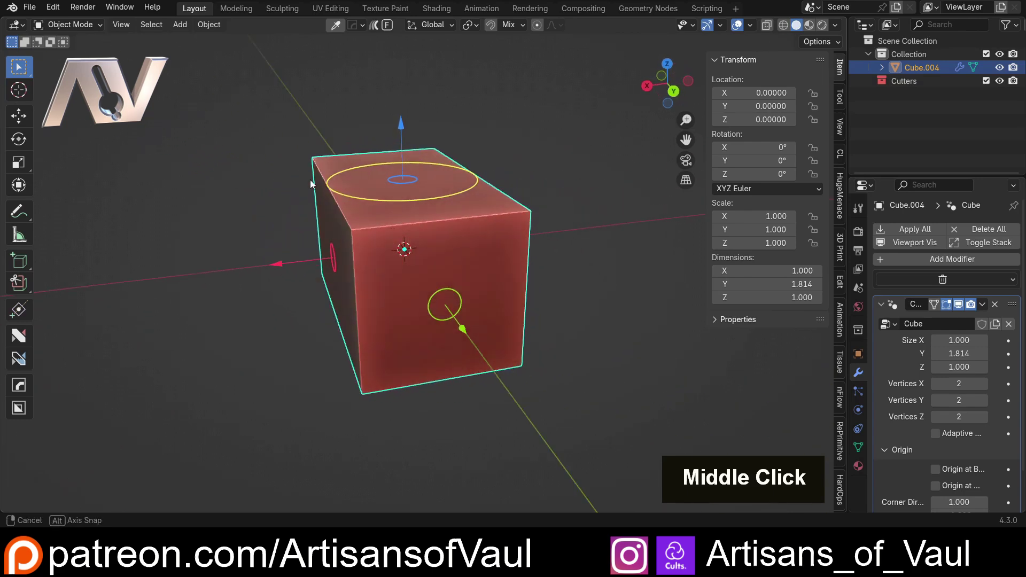
Move the box away from the origin and recentre it in the view.
key("g")
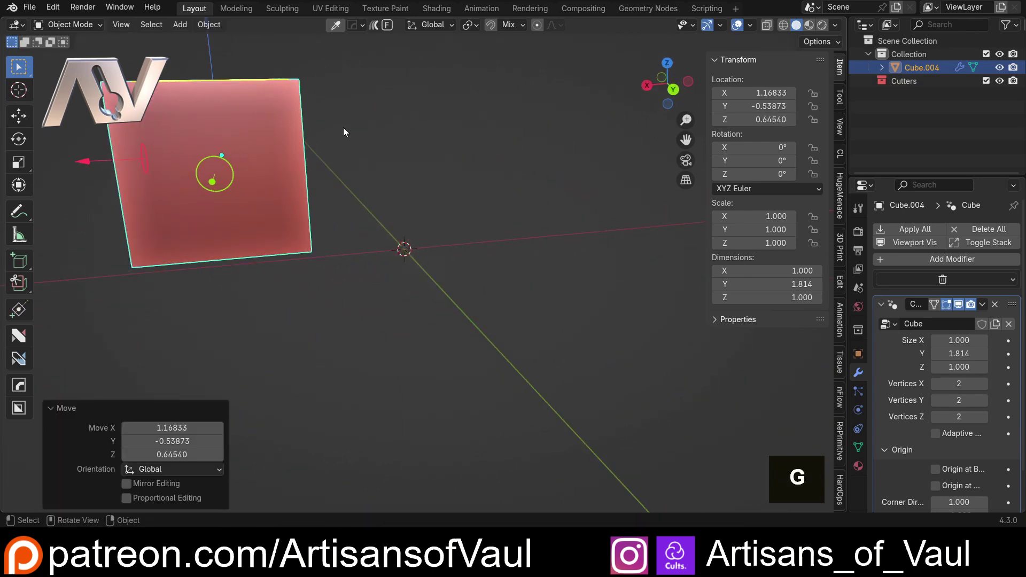
middle_click(346, 135)
middle_click(478, 189)
middle_click(391, 213)
middle_click(447, 246)
middle_click(519, 238)
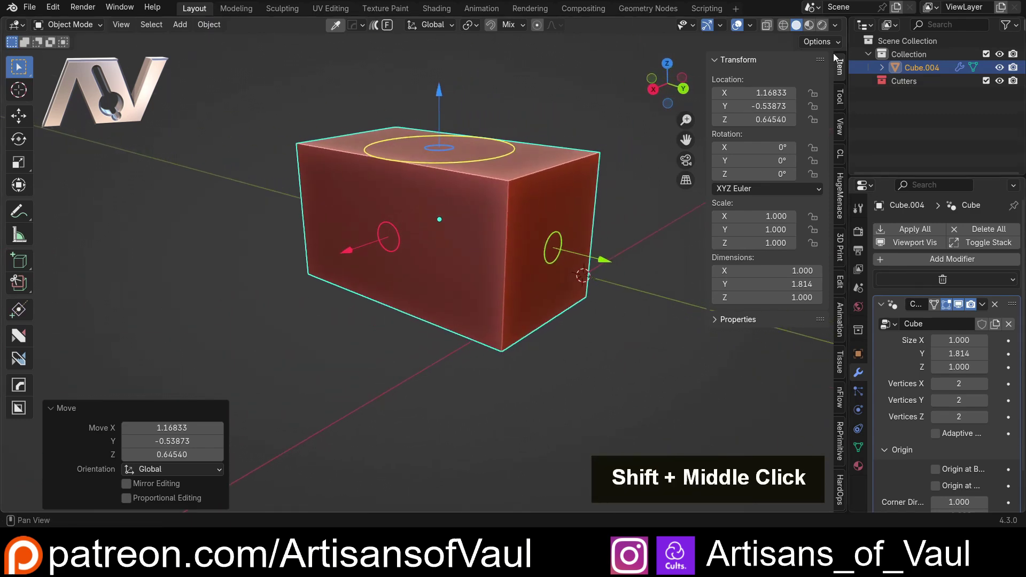
Set the ND cube modifier's Size Y to 2.000 and view the box side-on.
key("n")
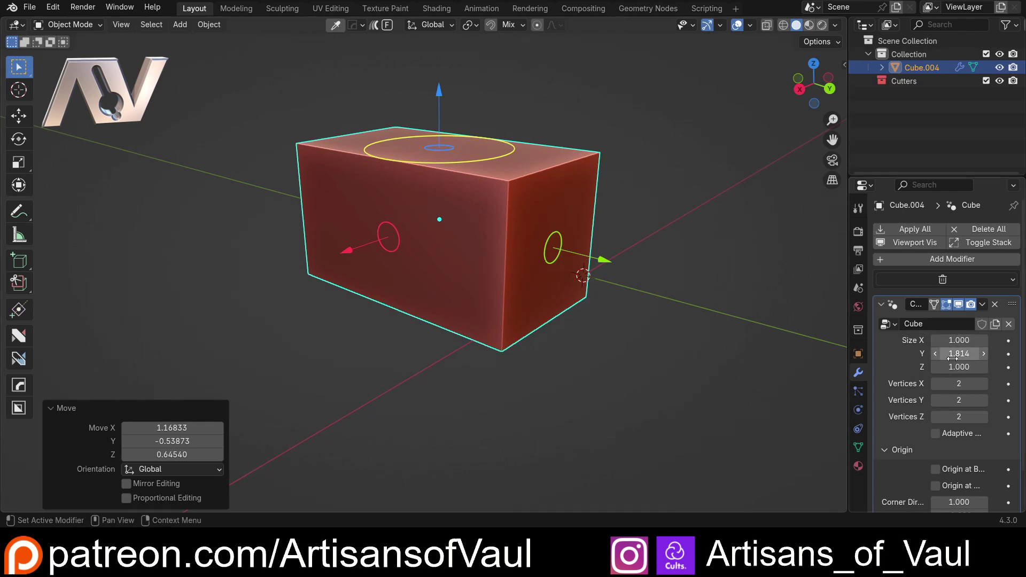
key("2")
key("Return")
middle_click(580, 170)
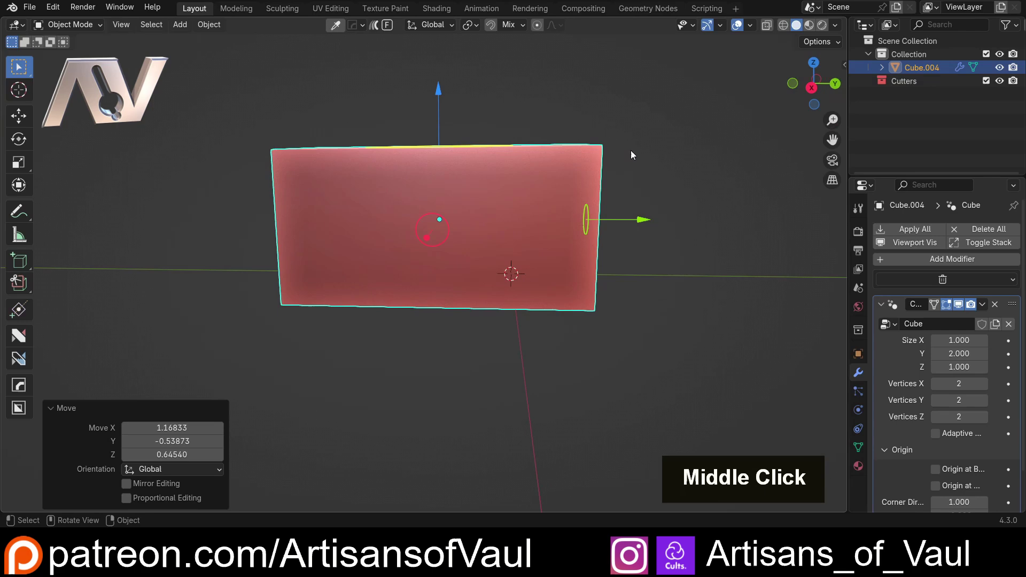
Orbit the stretched box while its vertex counts are set to 1 and loop cuts tested.
middle_click(691, 129)
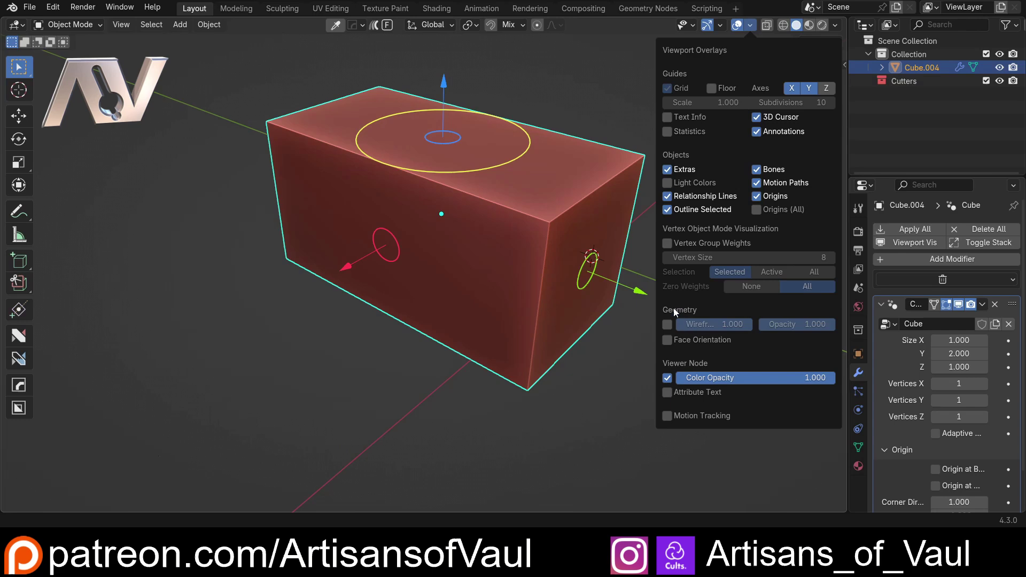
middle_click(557, 331)
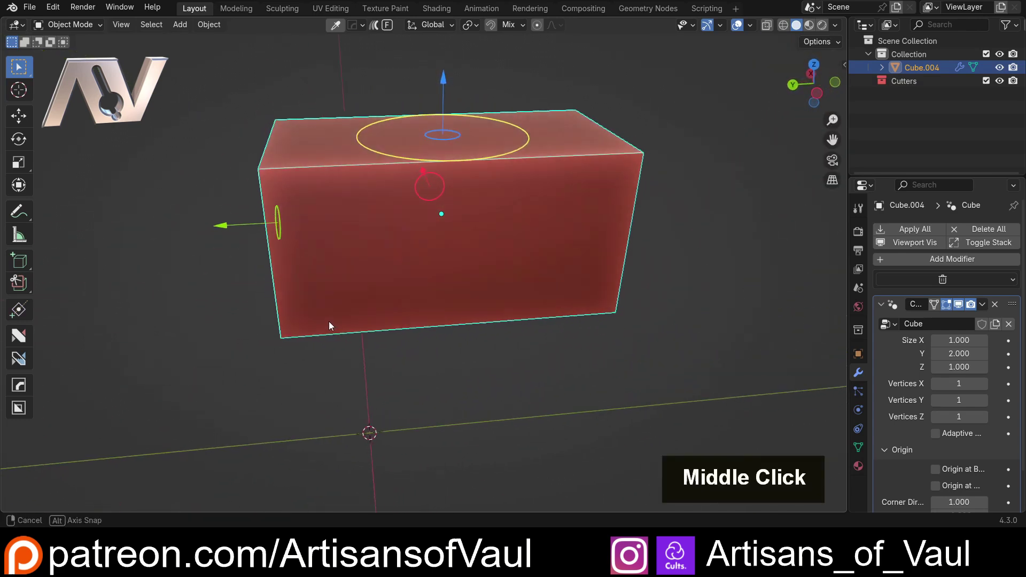
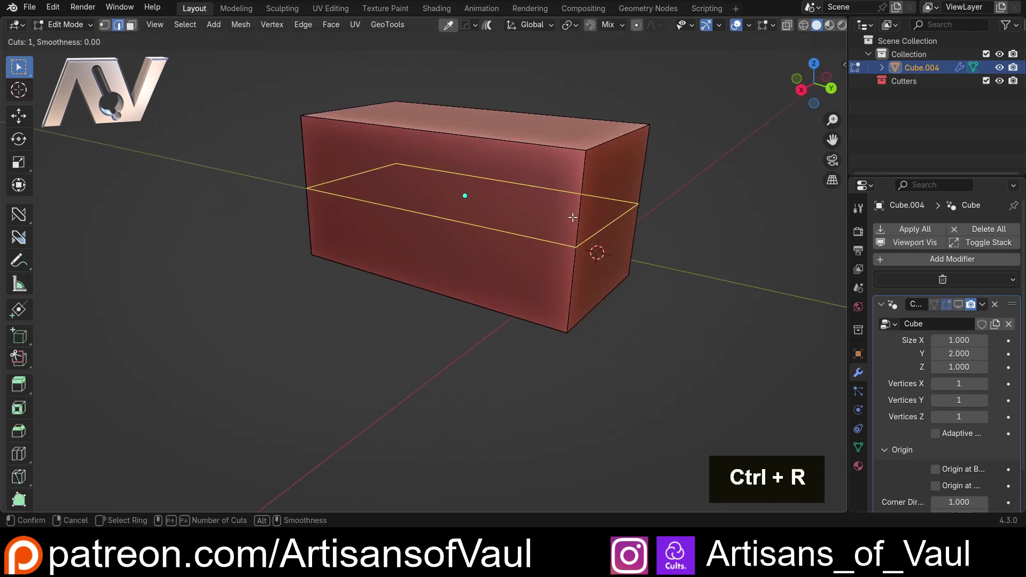
scroll("up", 3)
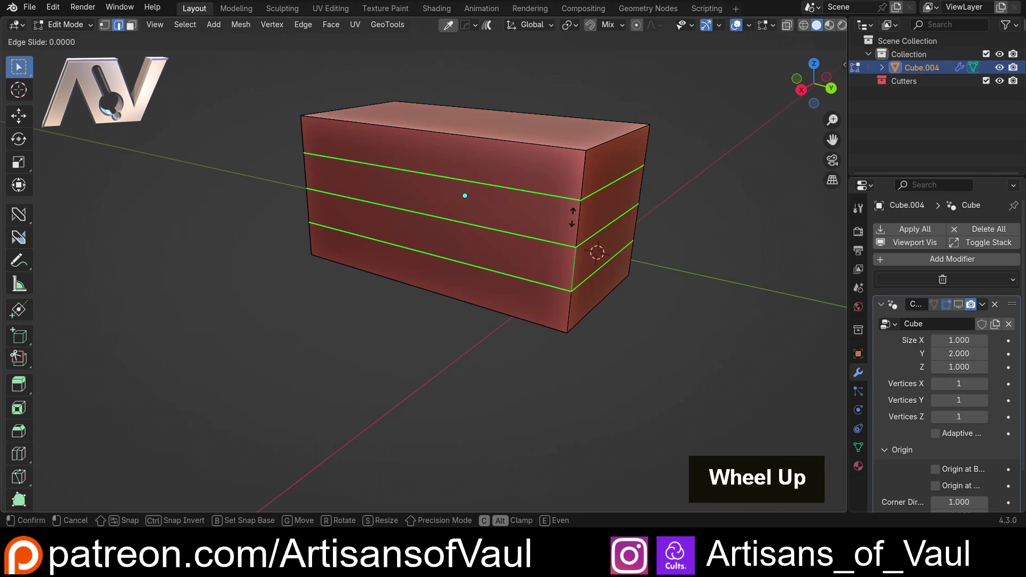
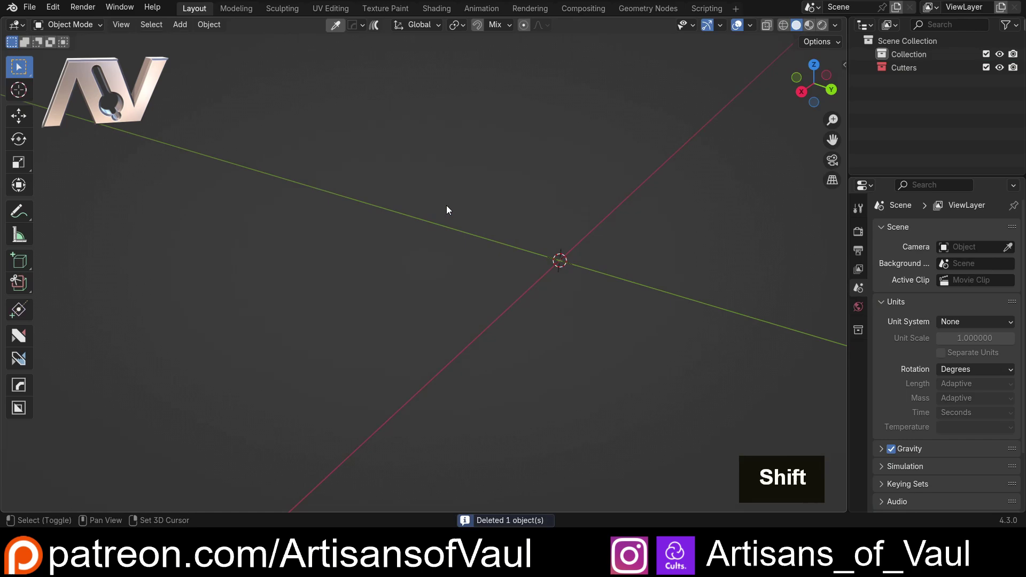
Add an ND Primitives cube, move it off the origin, scale it ~4.45× and set Vertices X to 5.
key("shift+a")
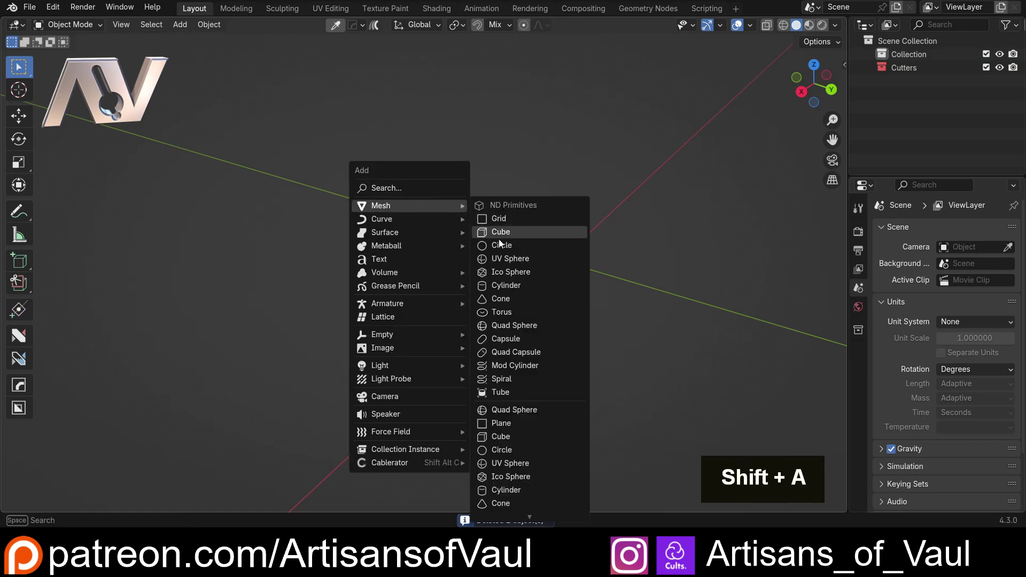
middle_click(579, 249)
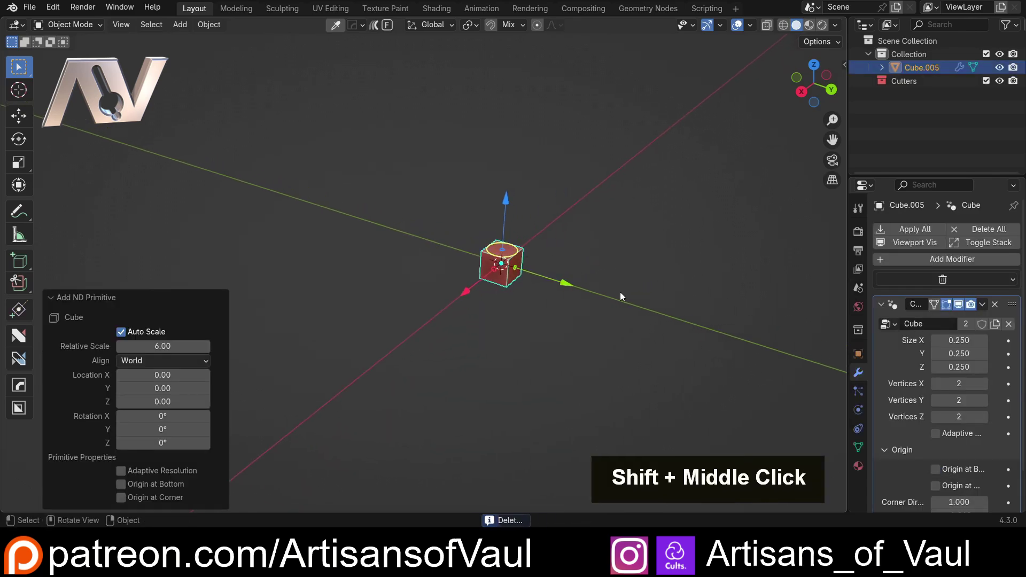
key("g")
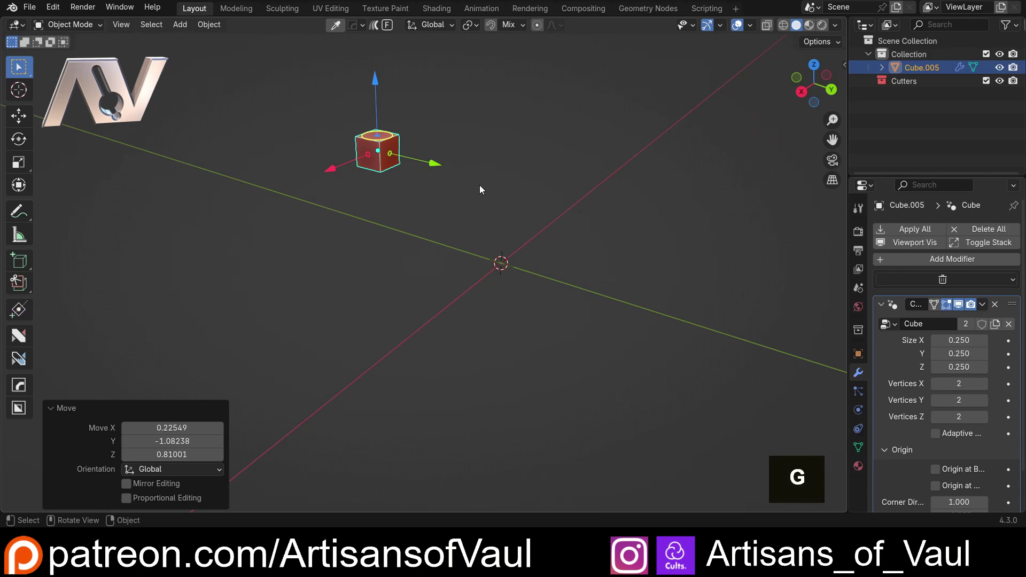
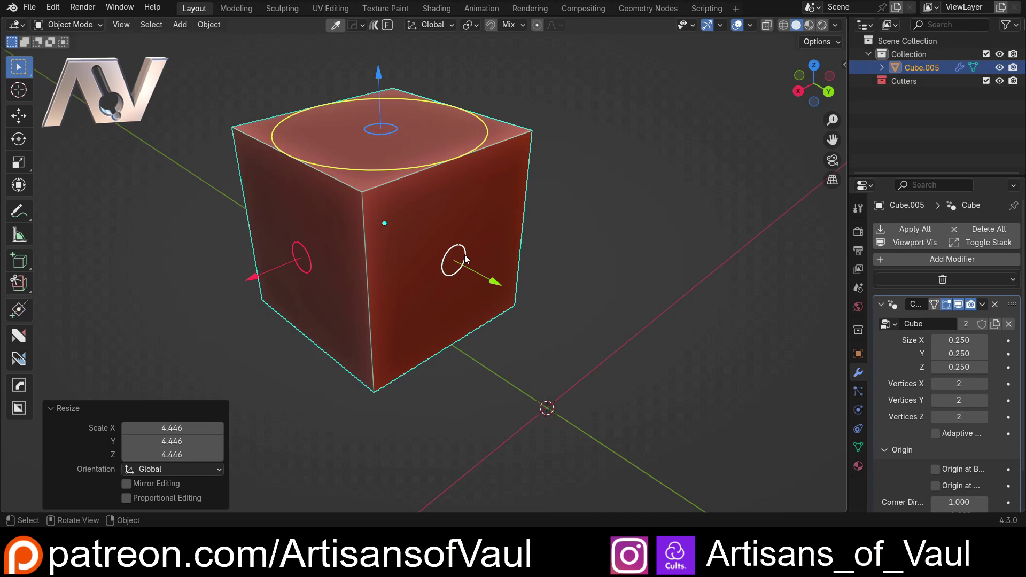
middle_click(460, 234)
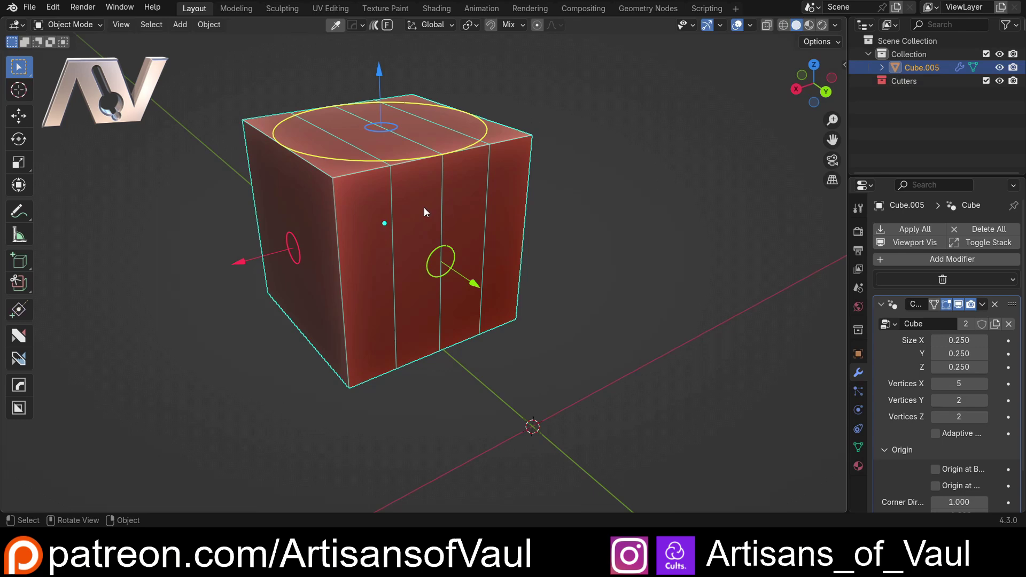
Drag the cube's vertex gizmos to try counts such as 8, orbiting to inspect the subdivided faces.
scroll("up", 3)
middle_click(425, 215)
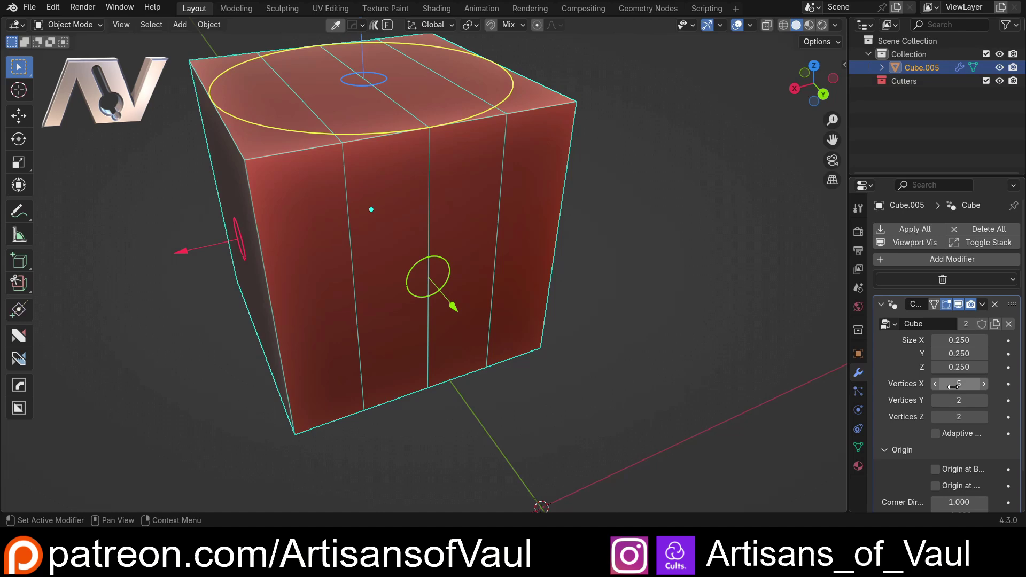
scroll("down", 3)
middle_click(474, 287)
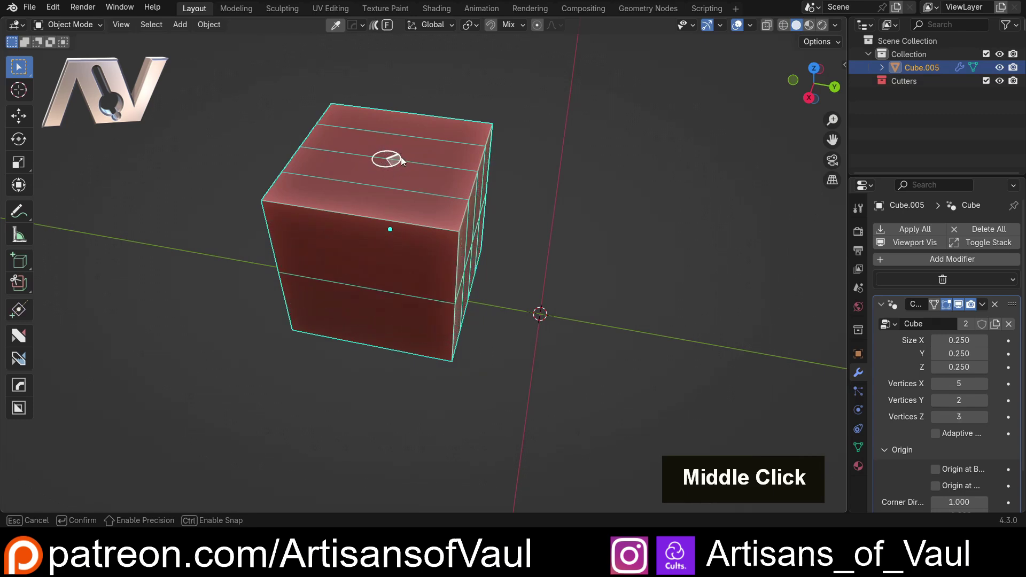
scroll("up", 3)
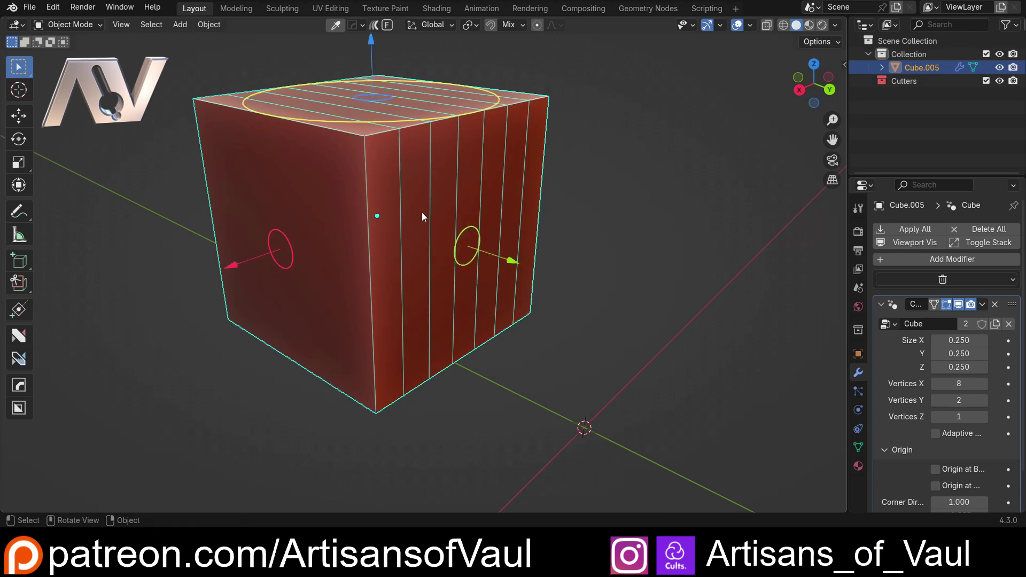
middle_click(404, 178)
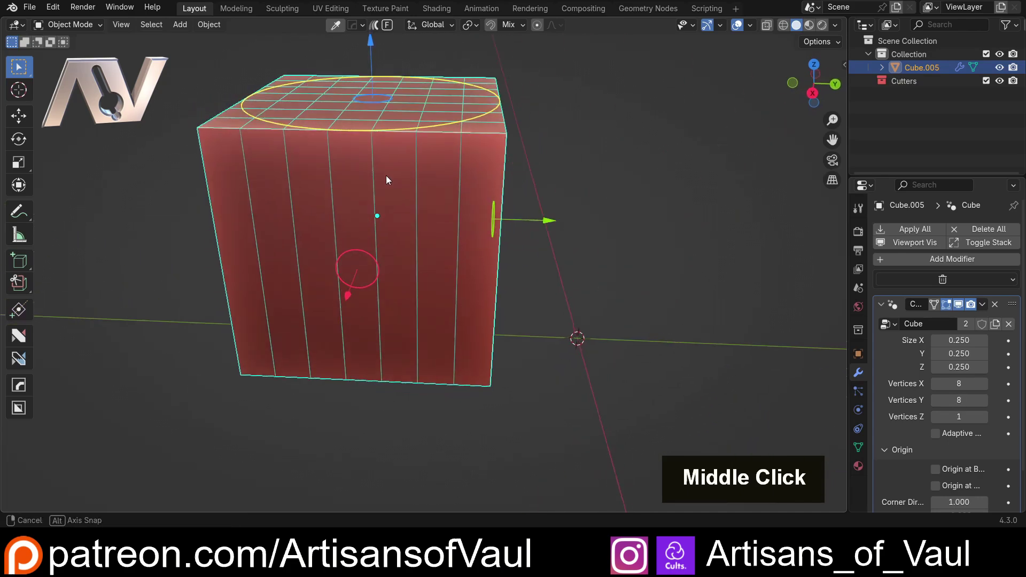
middle_click(384, 269)
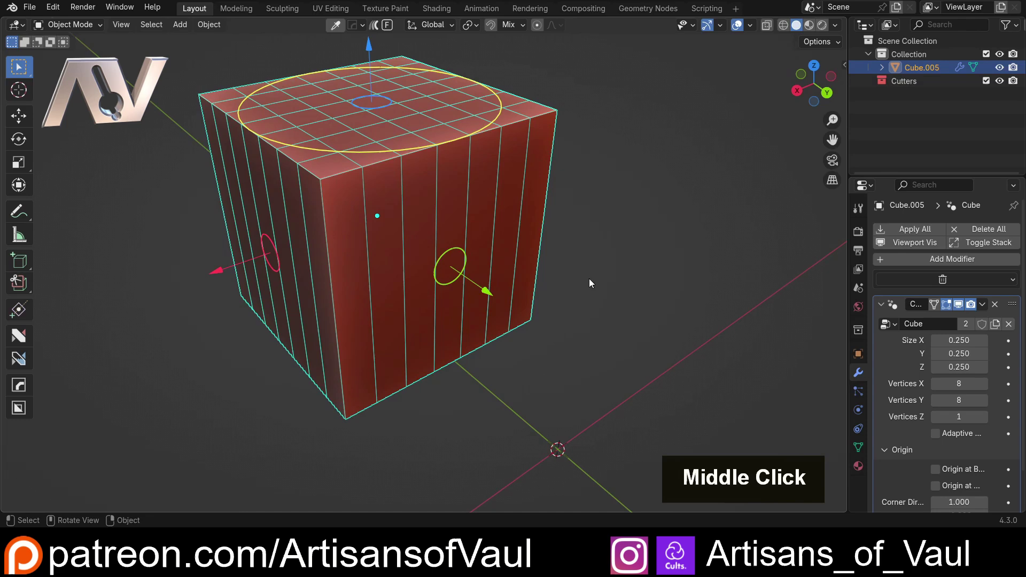
middle_click(328, 222)
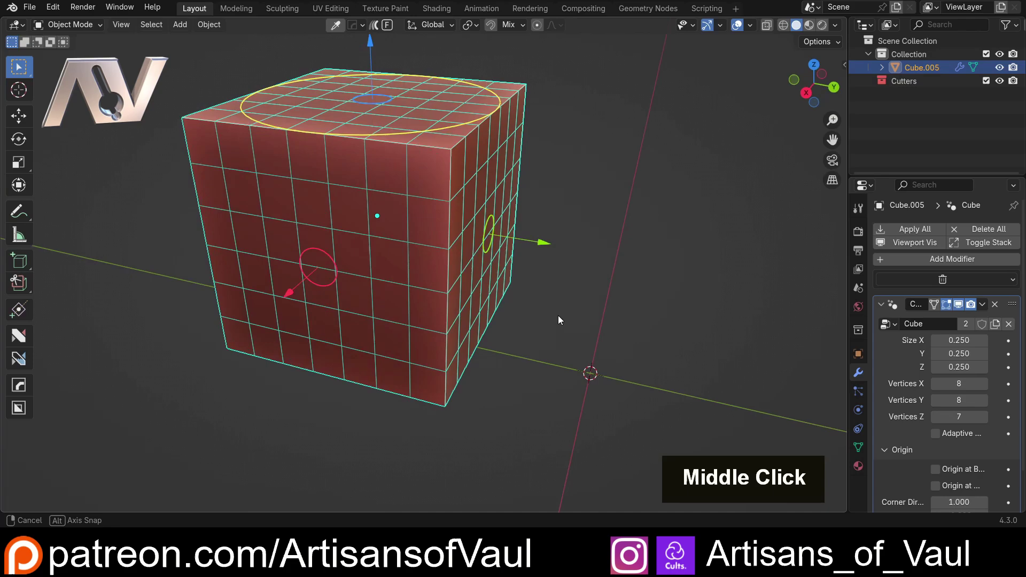
scroll("down", 3)
middle_click(371, 256)
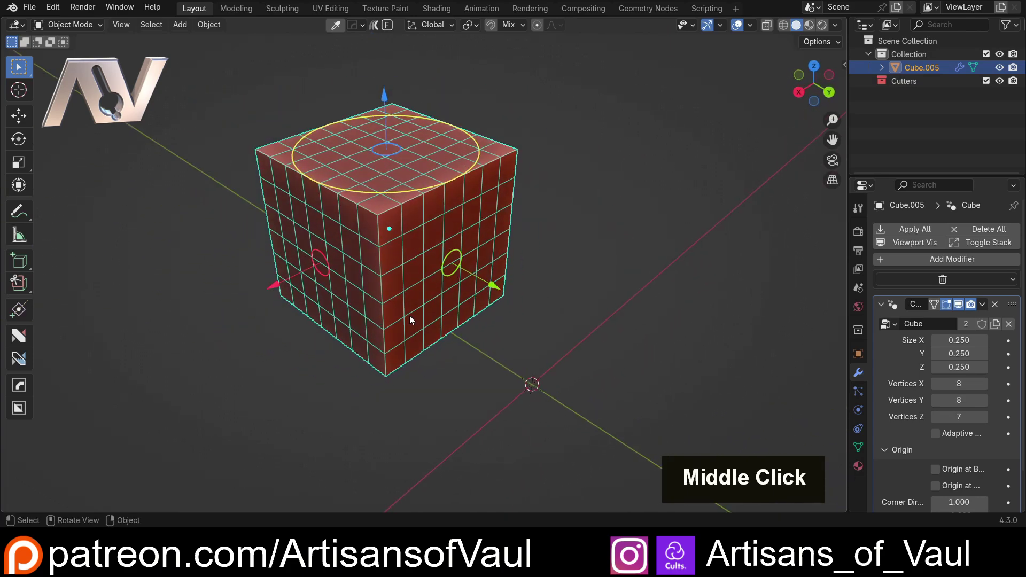
scroll("up", 3)
middle_click(415, 262)
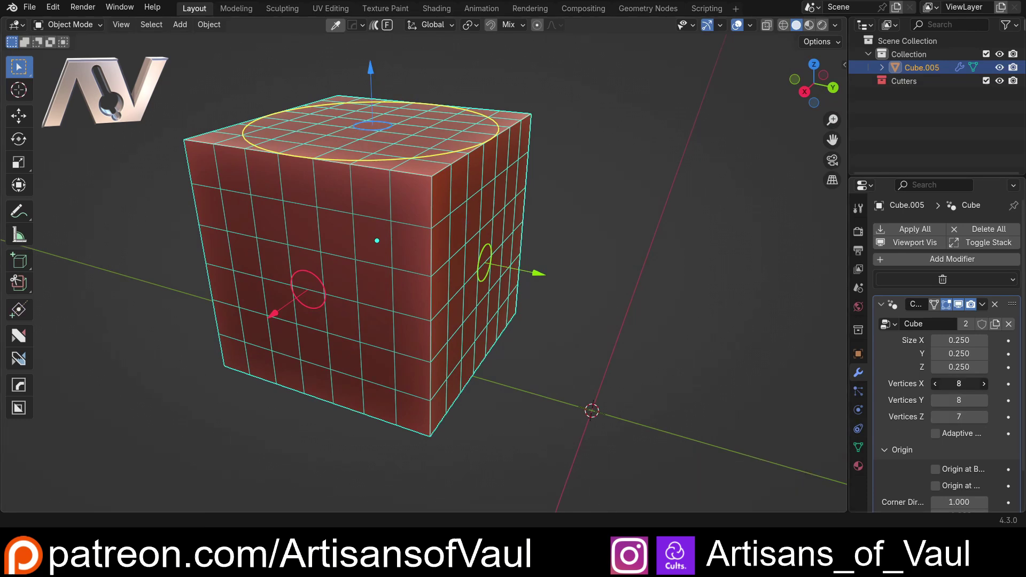
Reset the vertex counts to 2, try 4, then delete Cube.005 from the scene.
key("2")
key("Return")
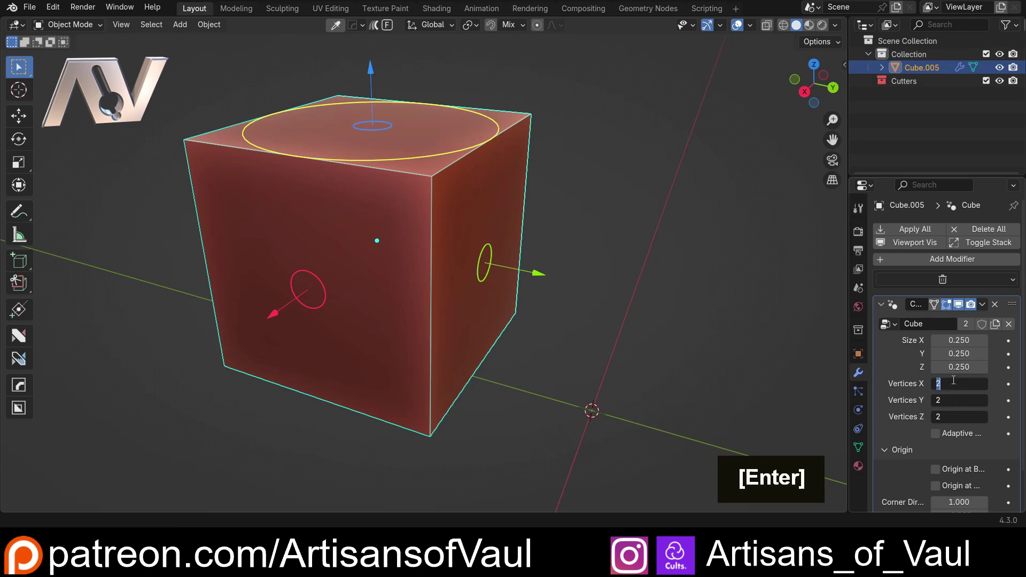
key("4")
key("Return")
middle_click(576, 251)
key("End")
key("shift+a")
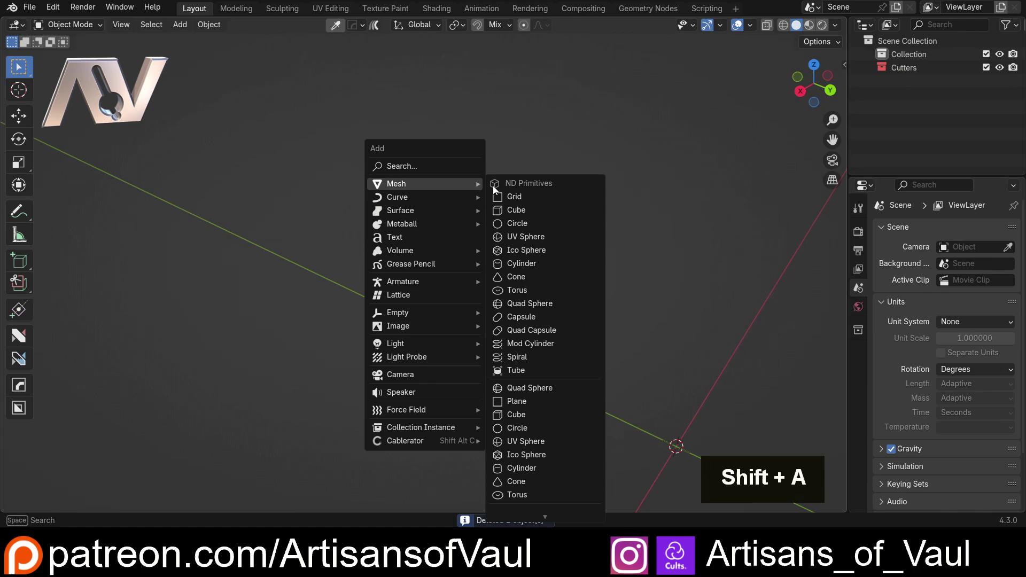
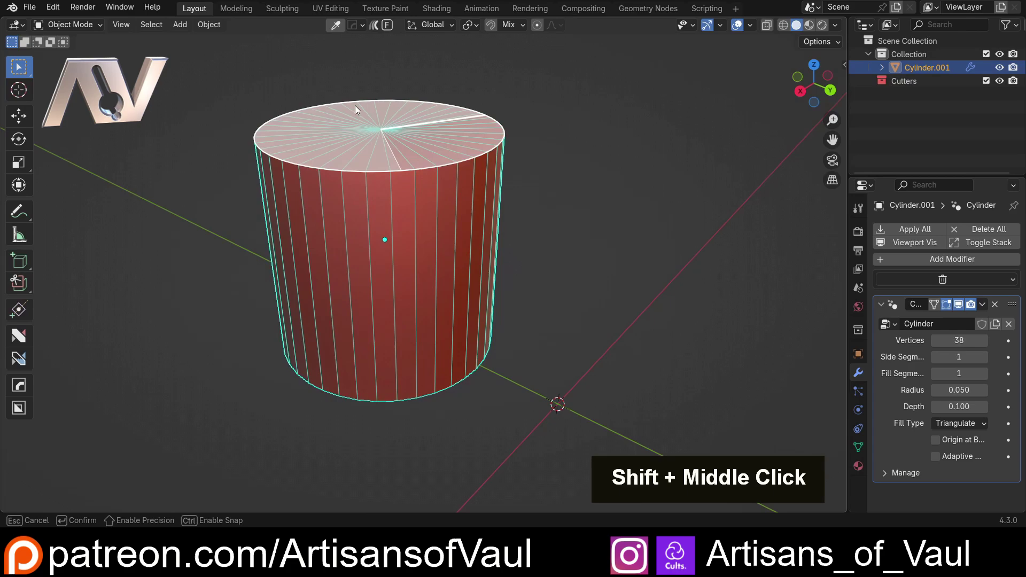
middle_click(293, 136)
middle_click(320, 161)
scroll("down", 3)
middle_click(394, 260)
middle_click(388, 240)
scroll("up", 3)
middle_click(325, 201)
key("Delete")
scroll("down", 3)
middle_click(511, 303)
scroll("up", 3)
middle_click(402, 262)
middle_click(421, 287)
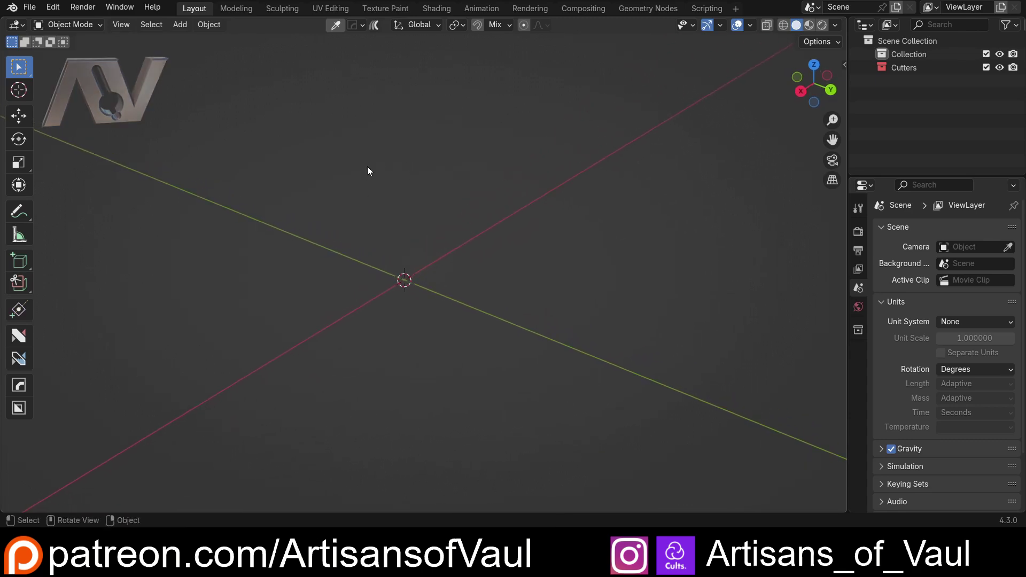
Show the add Mesh list with the Modern Primitive submenu available.
double_click(58, 12)
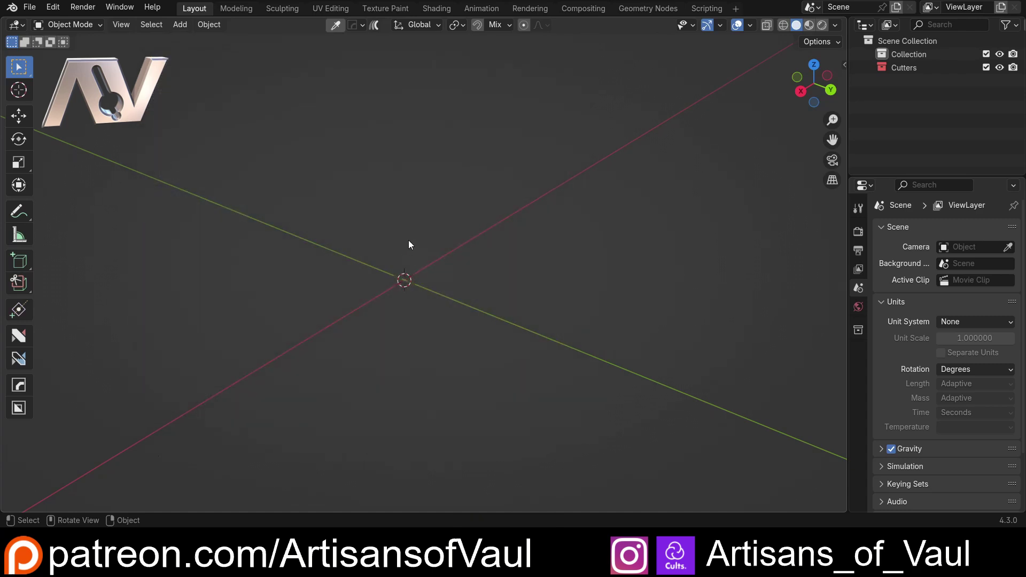
Add a Modern Primitive cube at the origin via the Ctrl+Shift+M shape list.
key("shift+a")
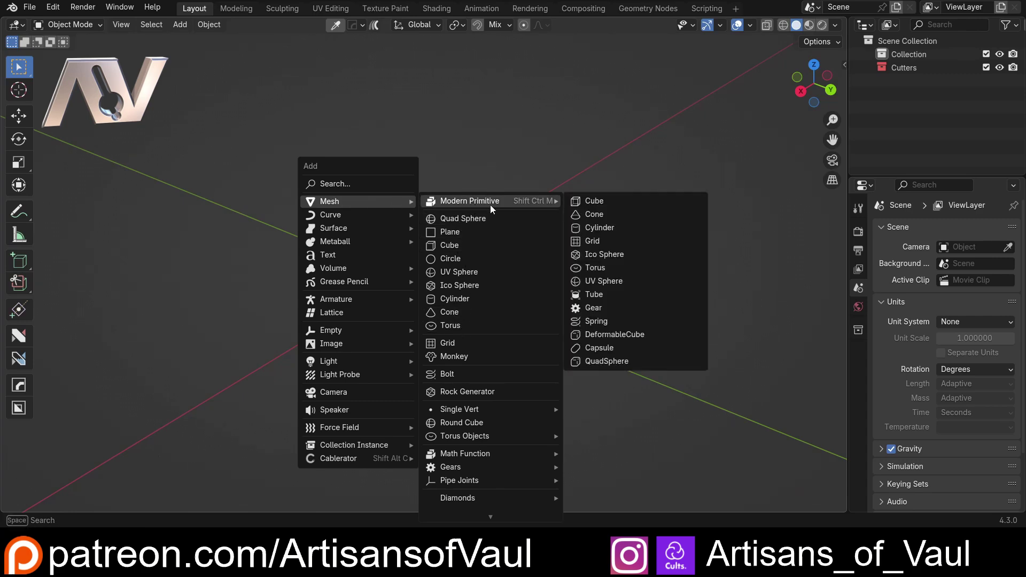
key("ctrl+shift+m")
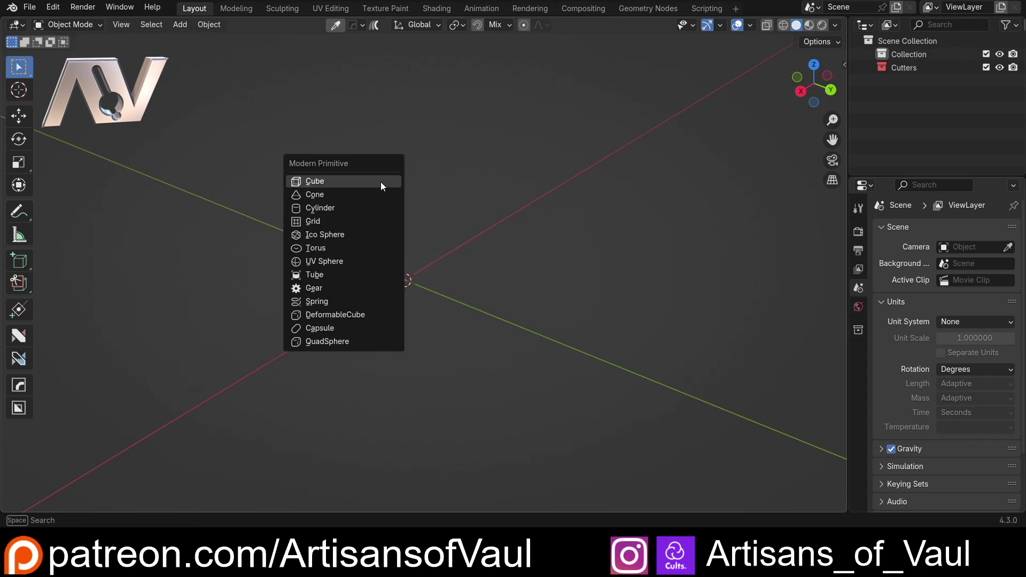
key("Escape")
key("shift+a")
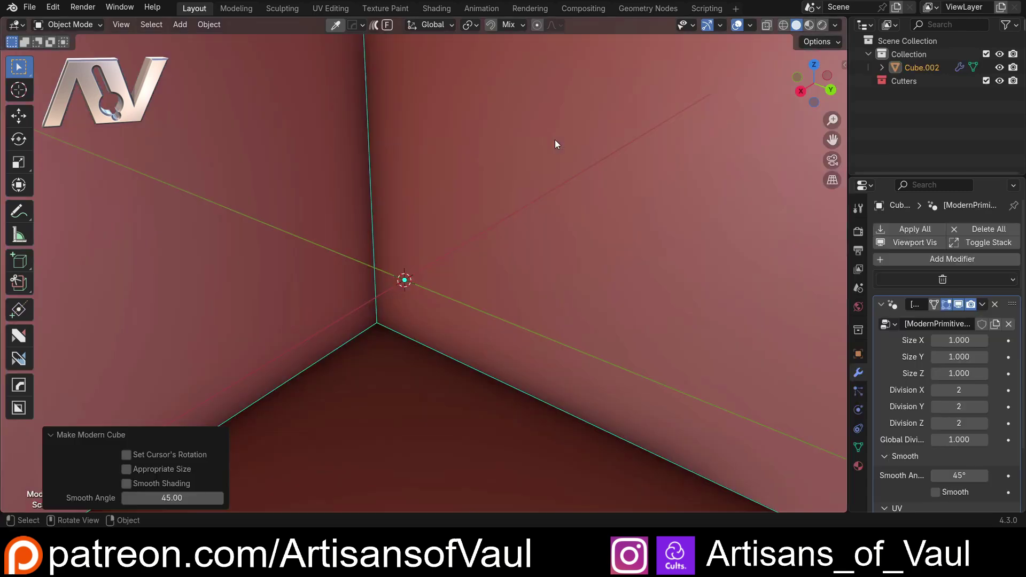
scroll("down", 3)
middle_click(487, 205)
scroll("down", 3)
scroll("up", 3)
middle_click(474, 243)
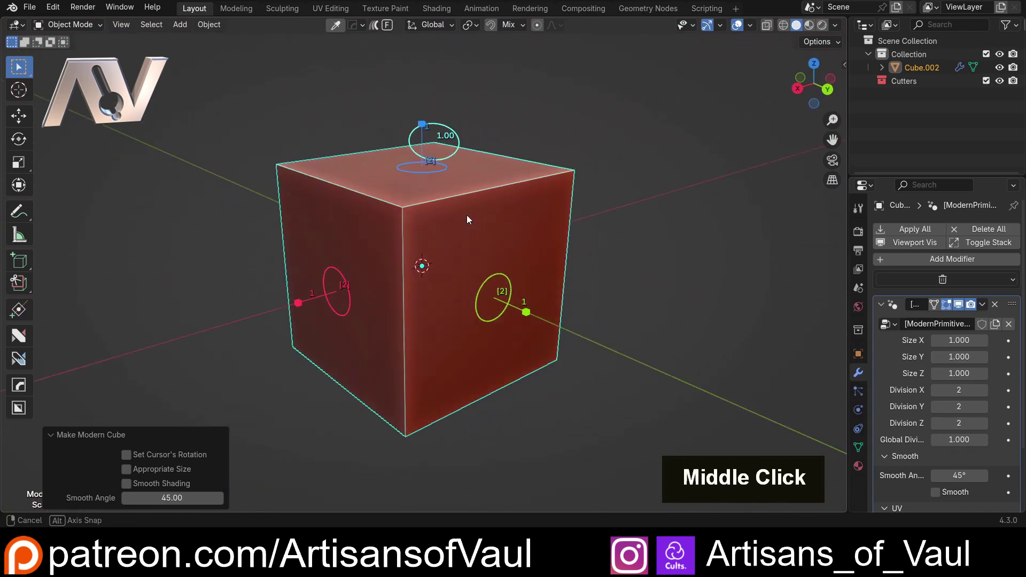
Drag the Z size gizmo up to about 1.5 and the Z division gizmo to 12.
scroll("up", 3)
middle_click(529, 214)
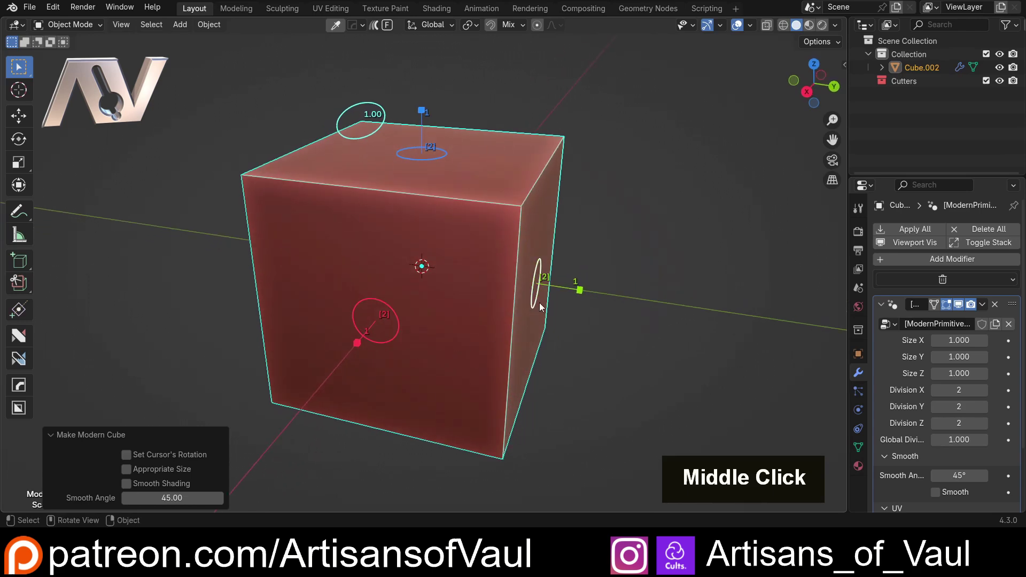
middle_click(503, 280)
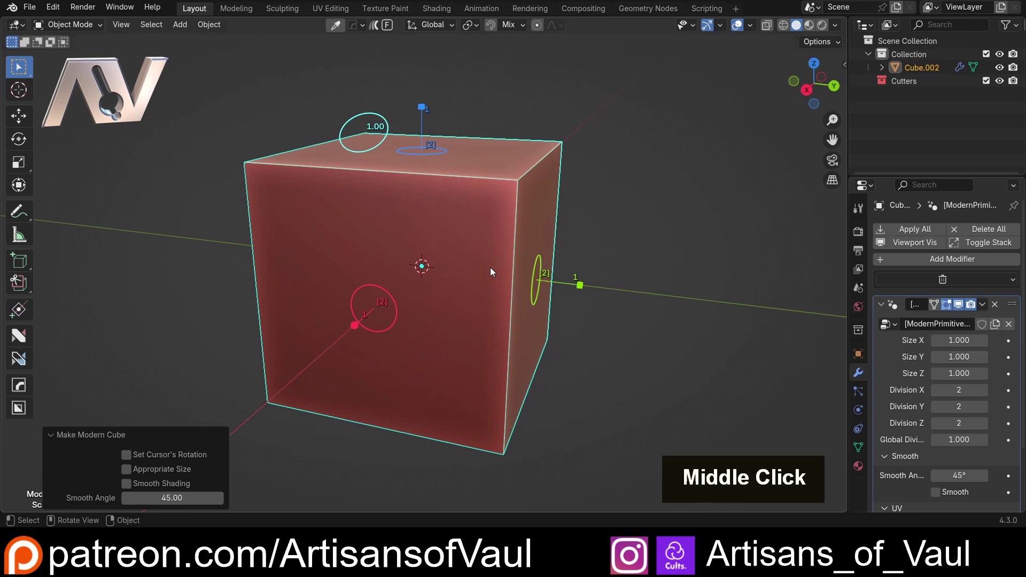
middle_click(533, 255)
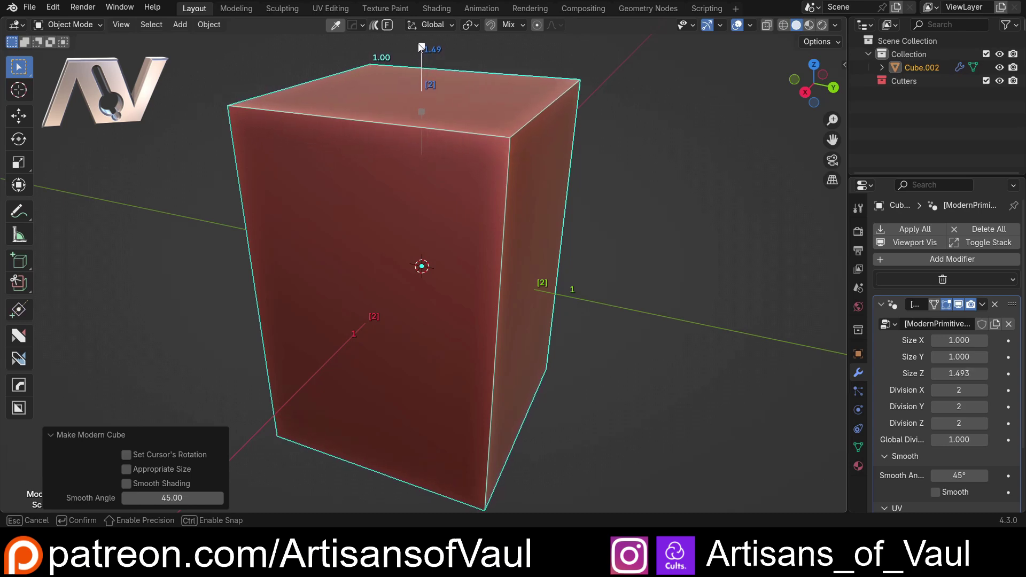
scroll("down", 3)
middle_click(442, 116)
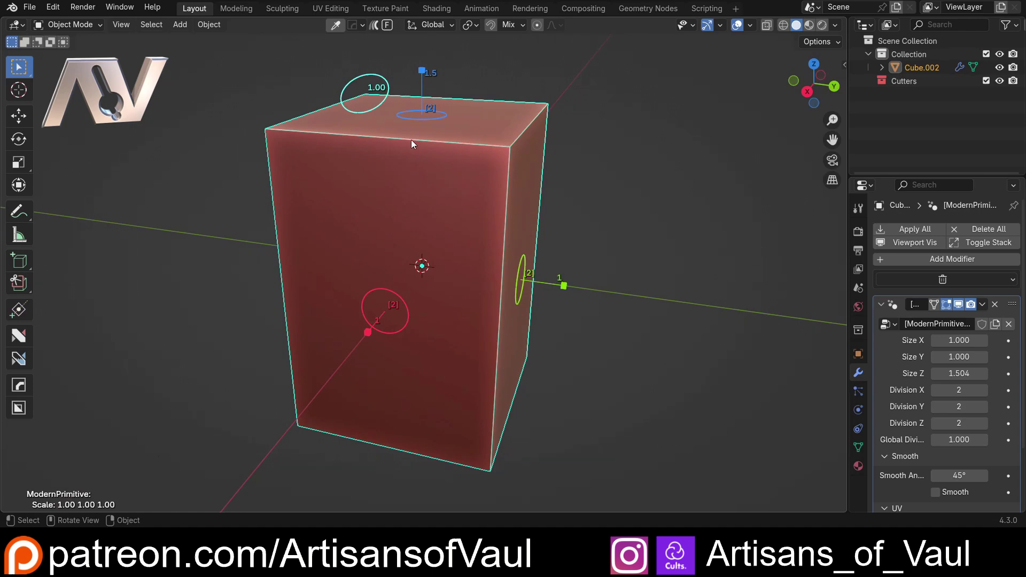
scroll("up", 3)
middle_click(419, 163)
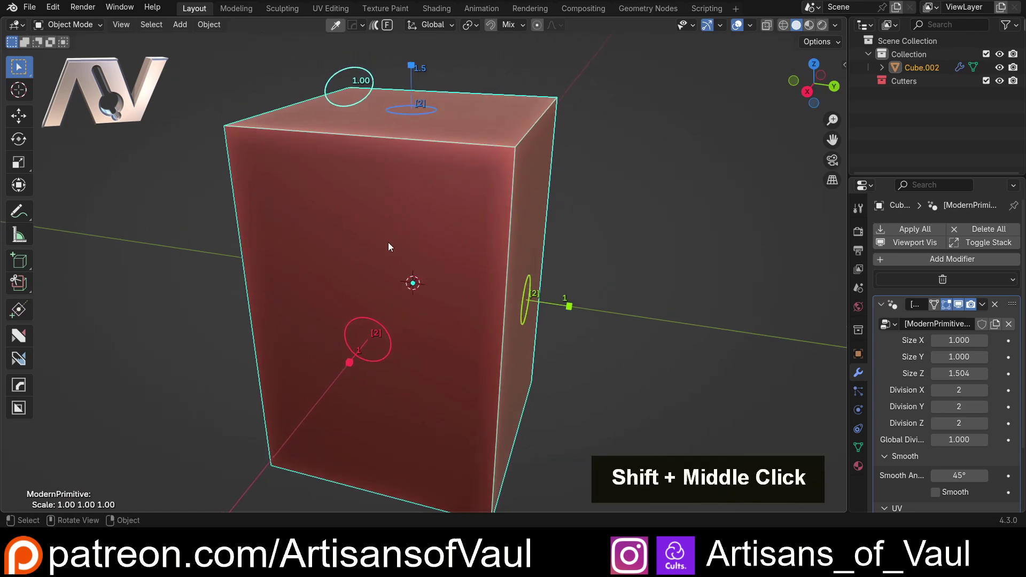
scroll("down", 3)
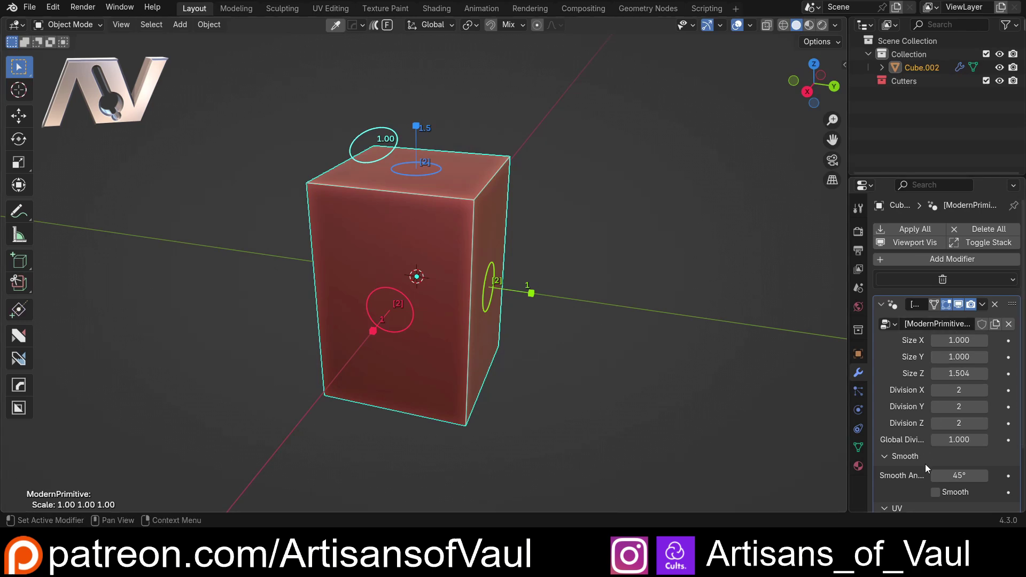
Adjust the Division X/Y/Z gizmos, then reset the division fields to 2.
scroll("down", 3)
middle_click(551, 162)
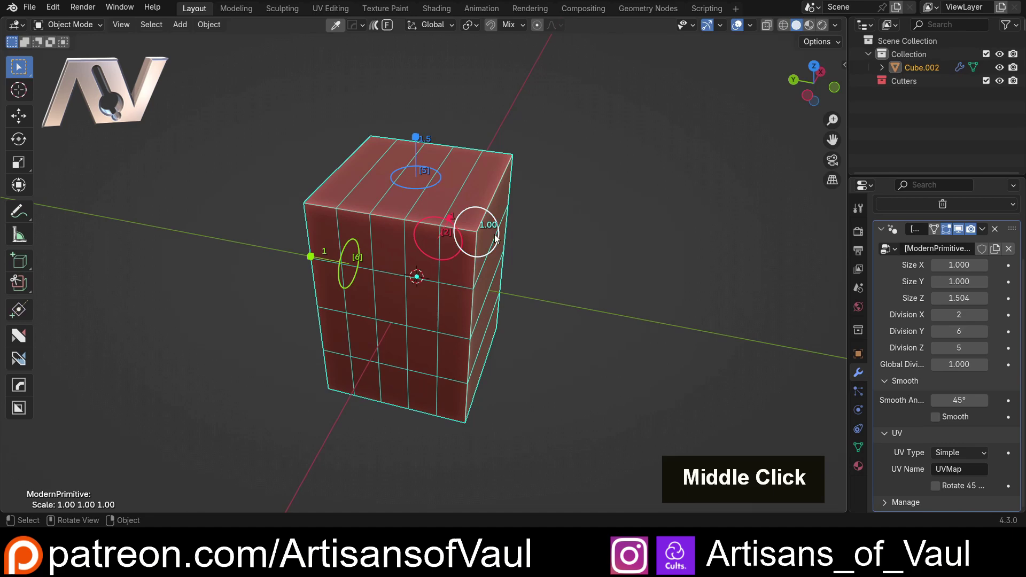
scroll("up", 3)
middle_click(497, 249)
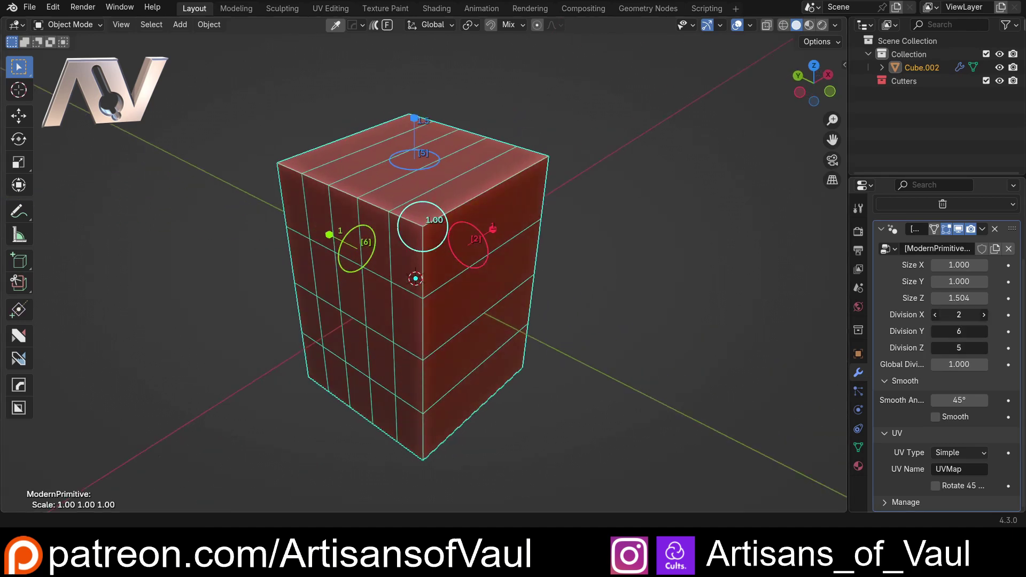
key("2")
key("Return")
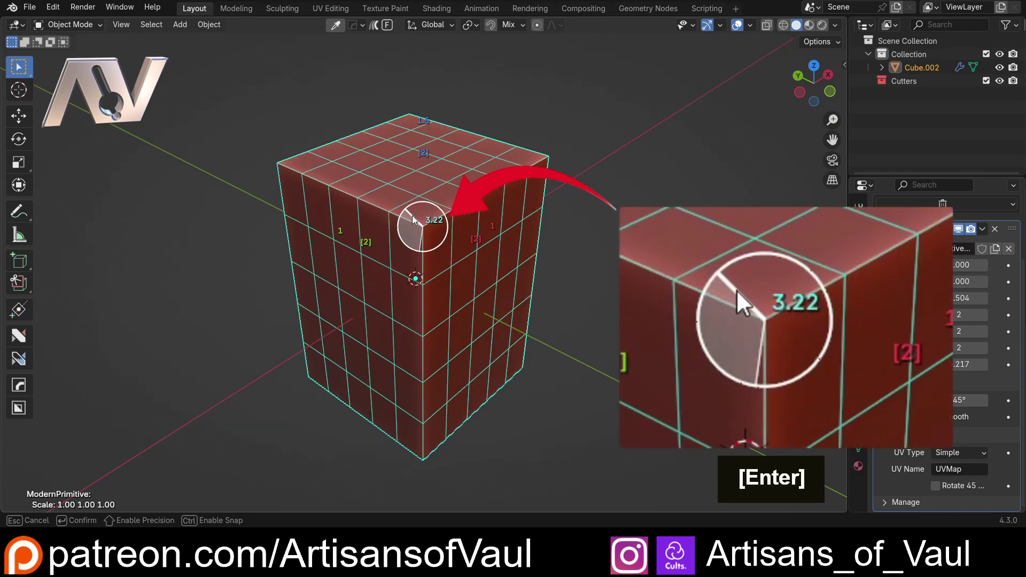
Drag the corner Global Division gizmo to 3.623 for an even, denser grid.
middle_click(391, 236)
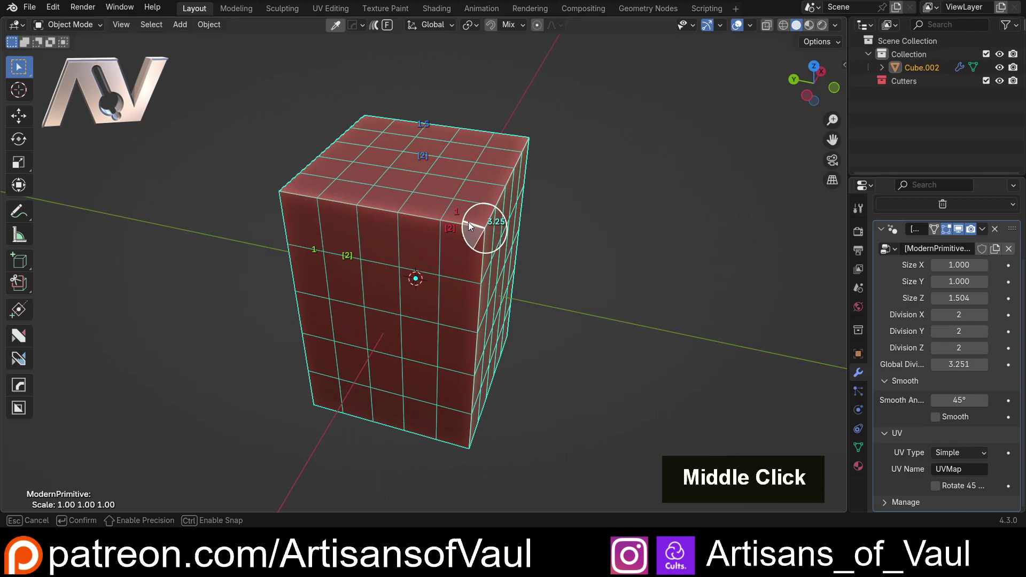
middle_click(406, 207)
scroll("up", 3)
scroll("down", 3)
middle_click(399, 238)
Delete the old cube and add a fresh Modern Primitive cube, undoing a stray edit.
key("Delete")
key("shift+a")
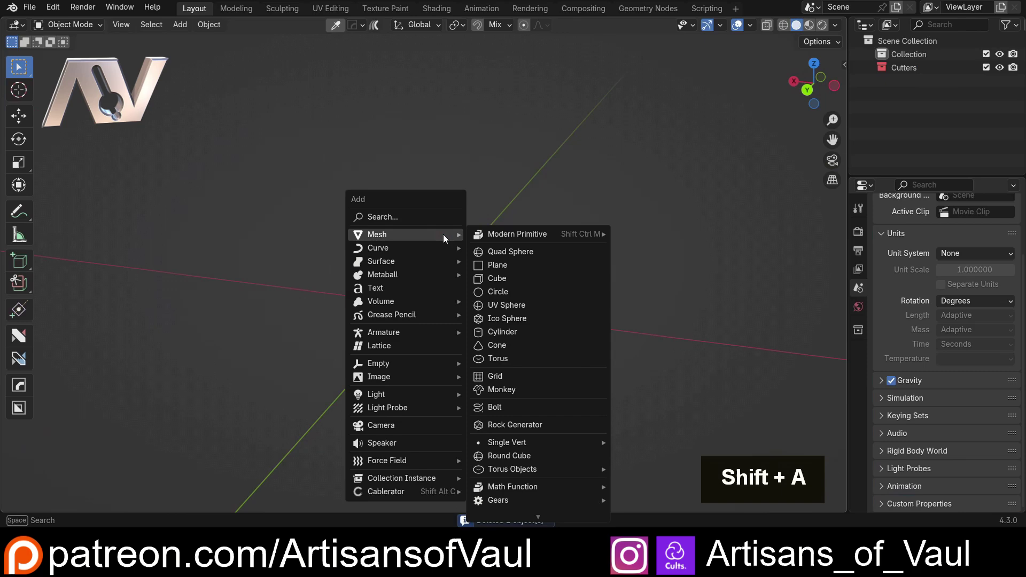
middle_click(476, 313)
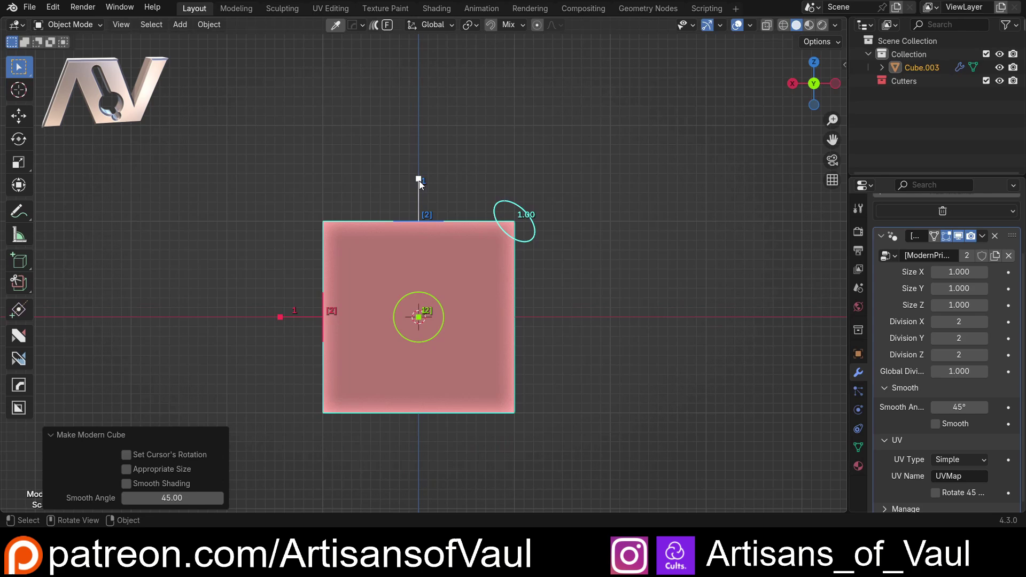
scroll("up", 3)
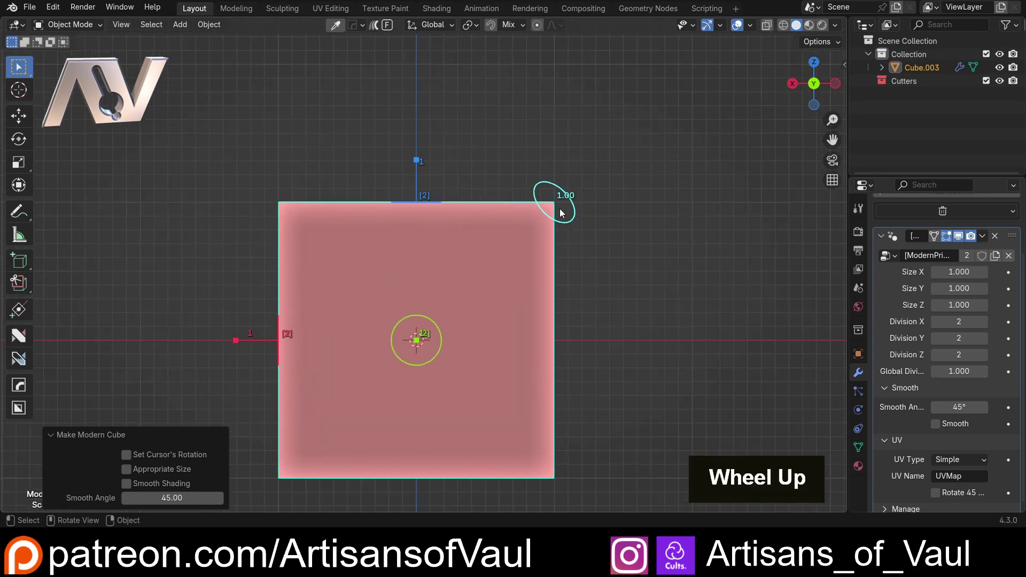
scroll("down", 3)
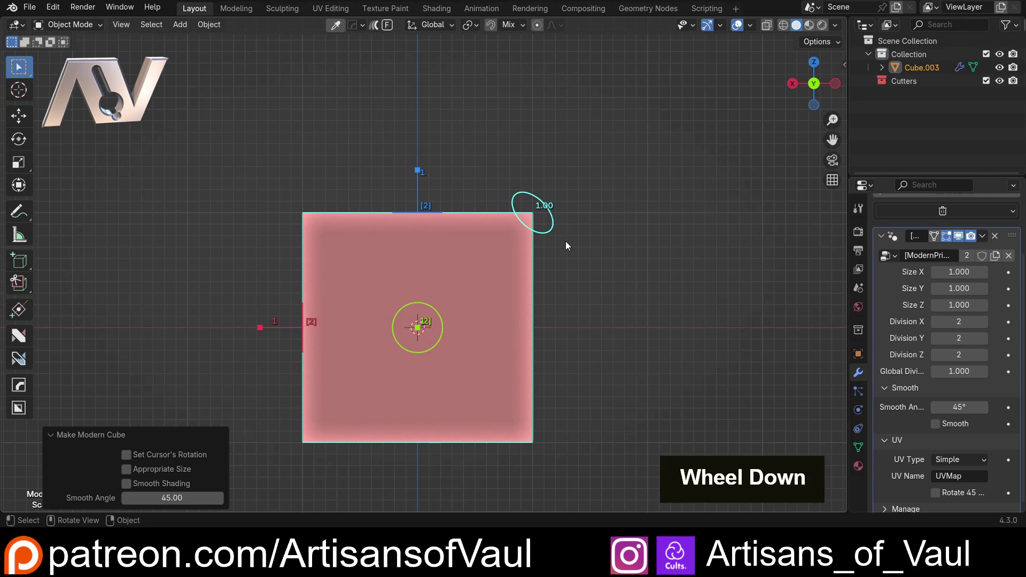
key("d")
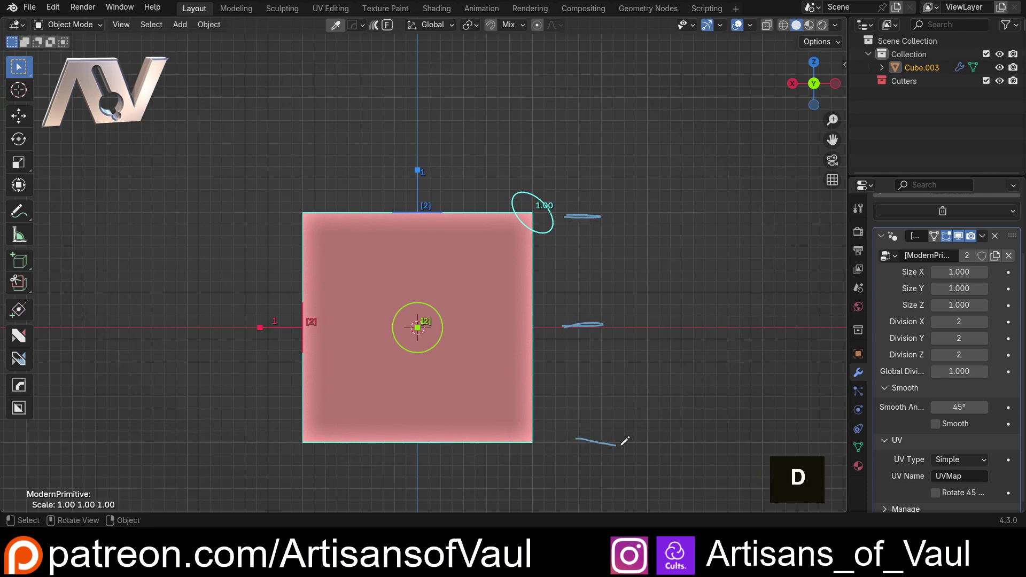
key("ctrl+z")
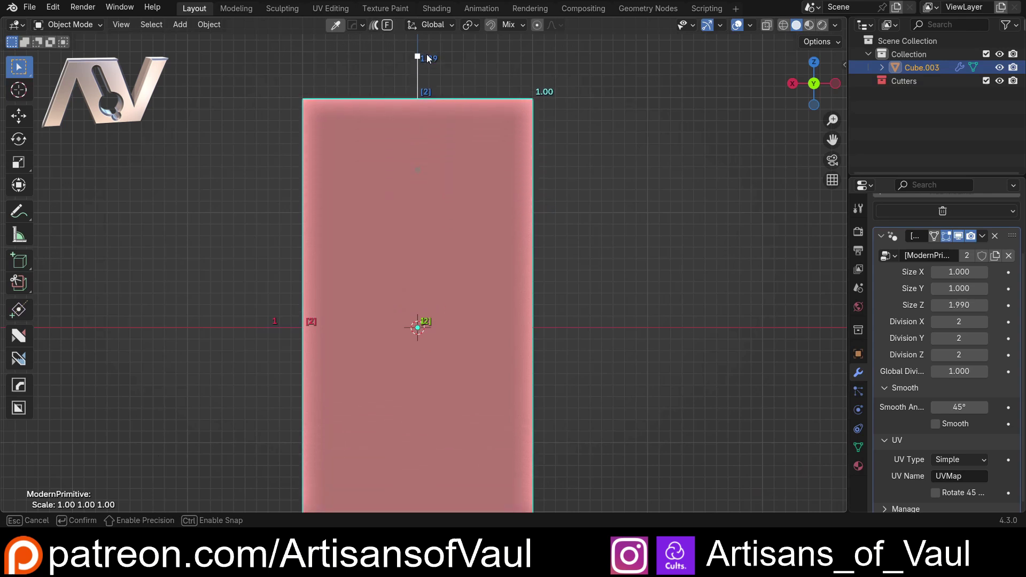
scroll("down", 3)
Set Size Z to 2.000 so Cube.003 measures 2 × 2 × 4, checked in the N panel.
key("n")
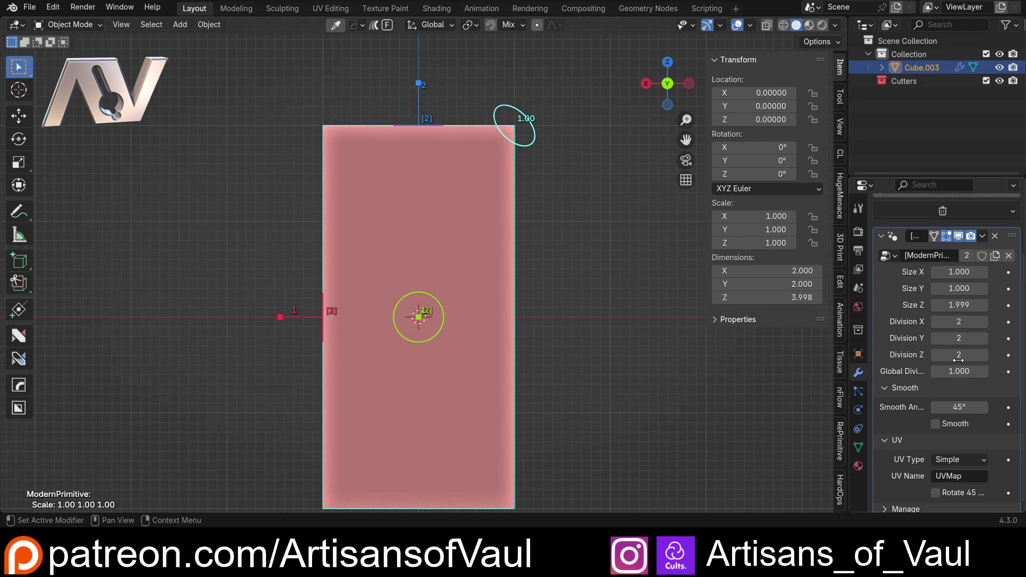
key("2")
key("Return")
scroll("down", 3)
middle_click(555, 222)
scroll("up", 3)
scroll("down", 3)
middle_click(525, 198)
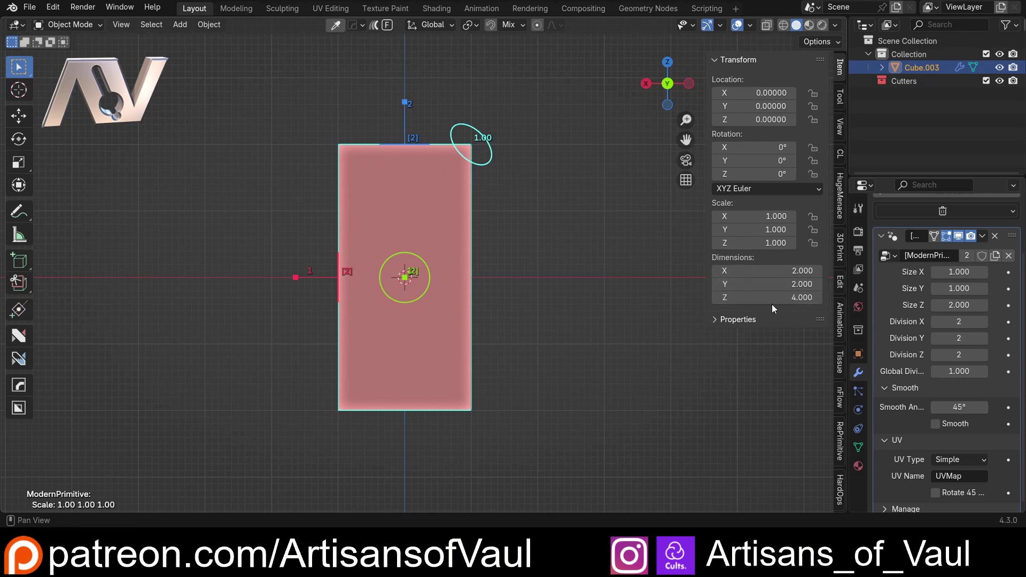
middle_click(409, 219)
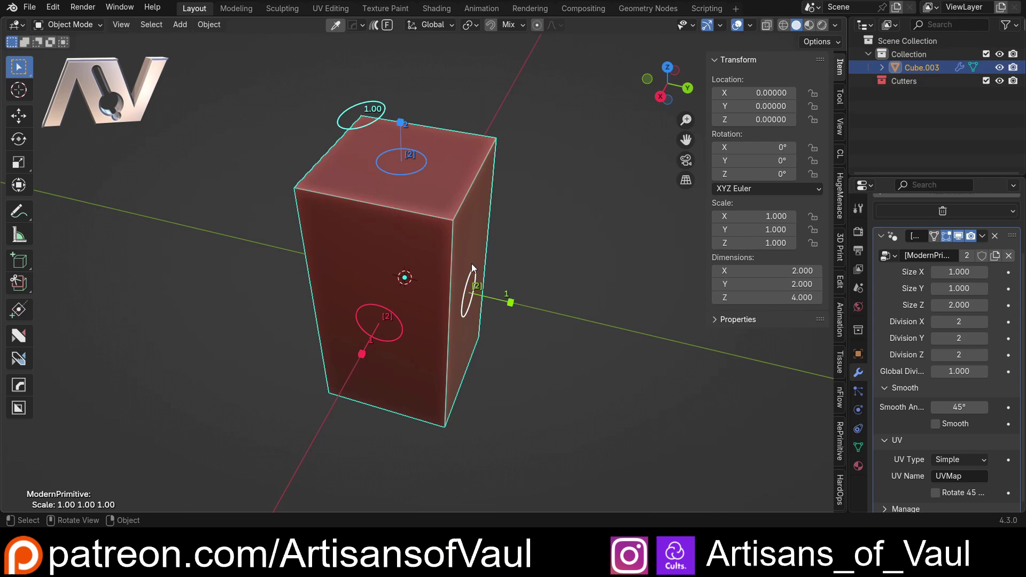
Delete the tall box and add a Modern Primitive cylinder with Div Fill 2 cap rings.
key("Delete")
key("shift+a")
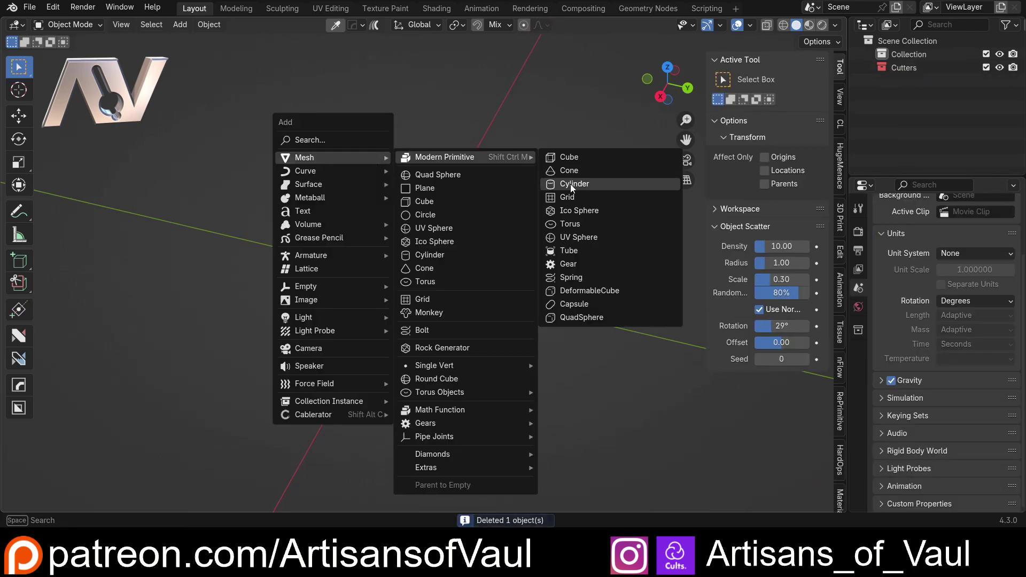
scroll("up", 3)
middle_click(466, 261)
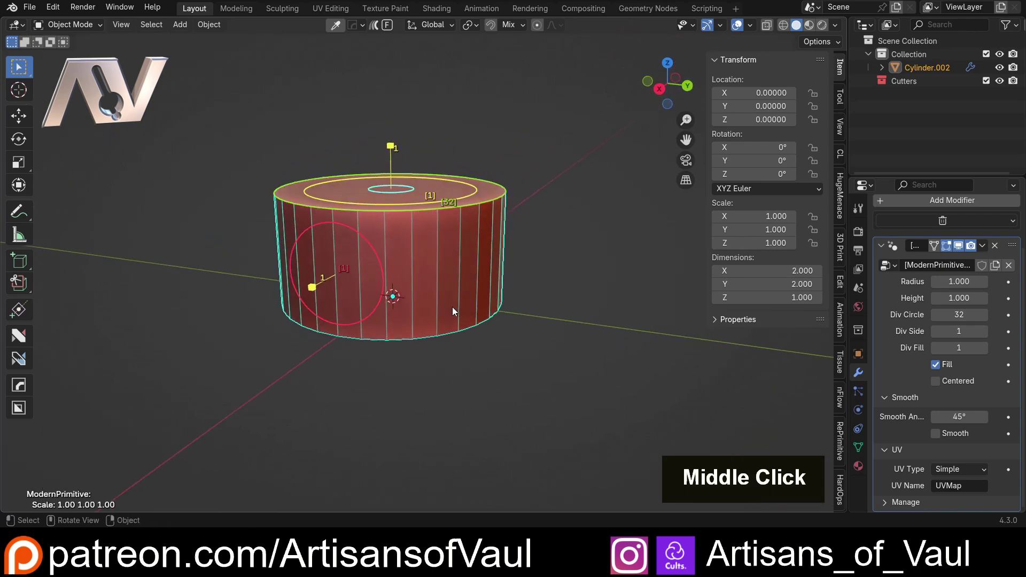
middle_click(471, 271)
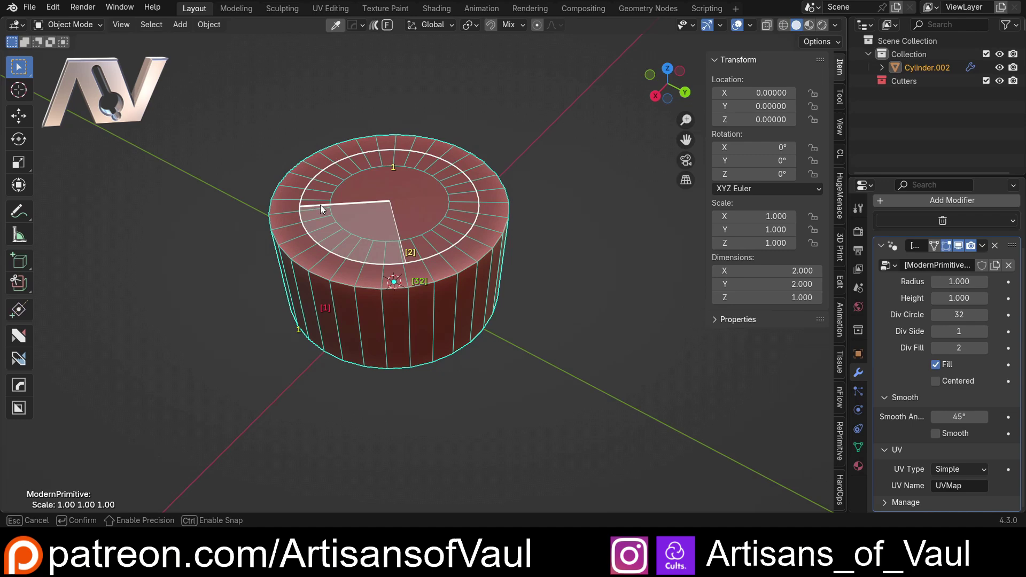
middle_click(440, 161)
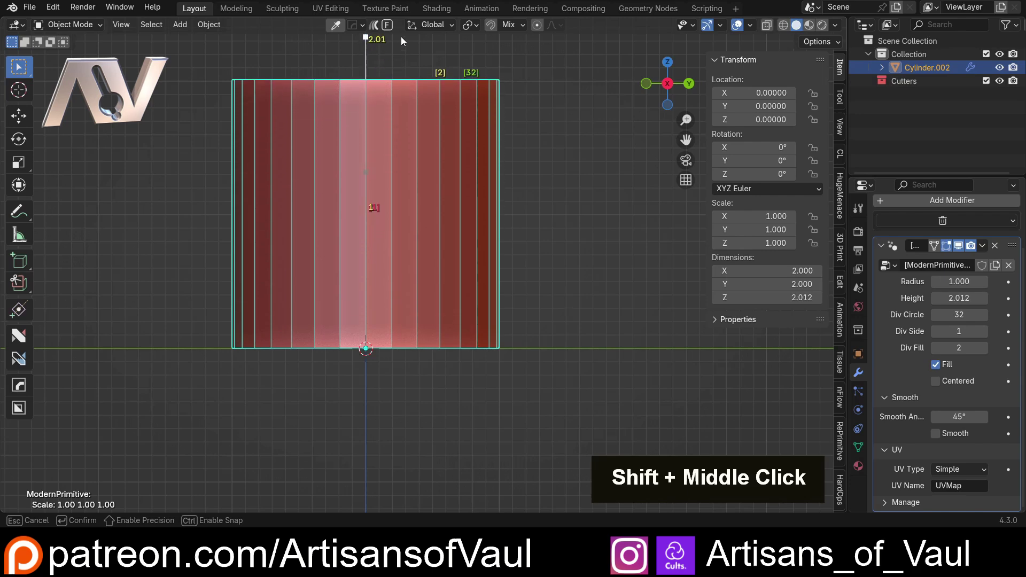
Drag gizmos to Height 2 and Radius ~2, then delete the cylinder, leaving an empty scene.
scroll("down", 3)
middle_click(480, 147)
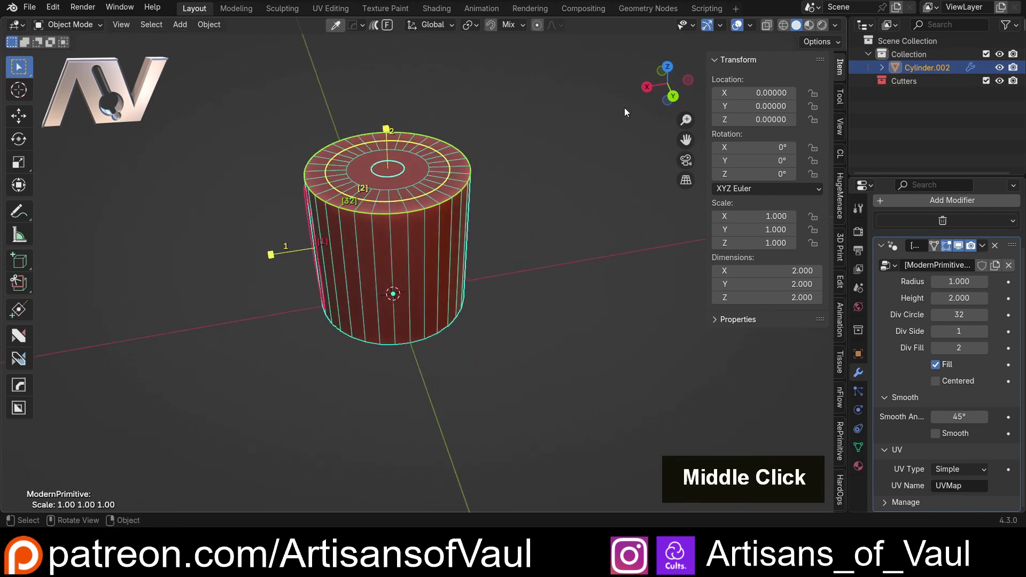
scroll("up", 3)
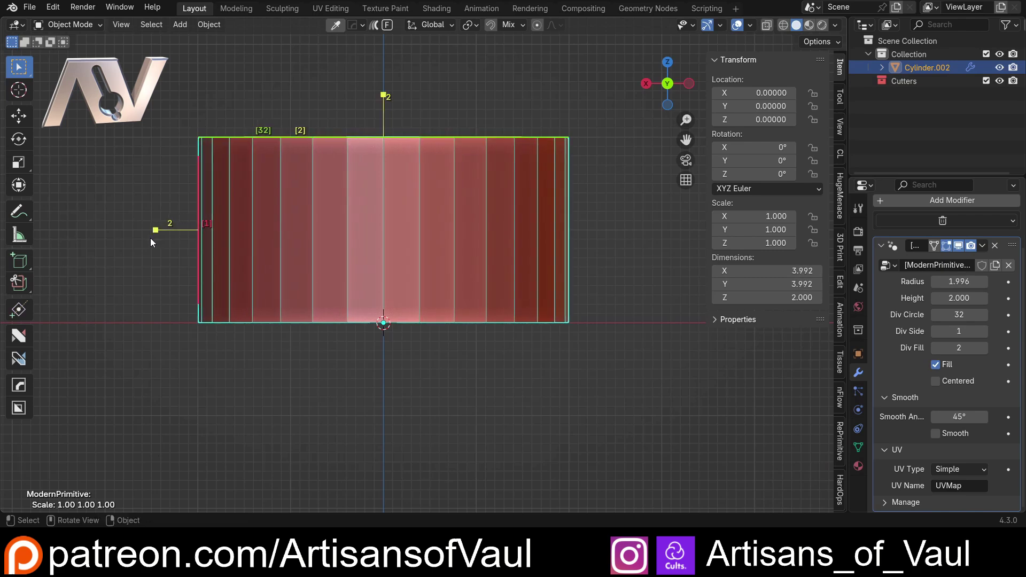
middle_click(284, 168)
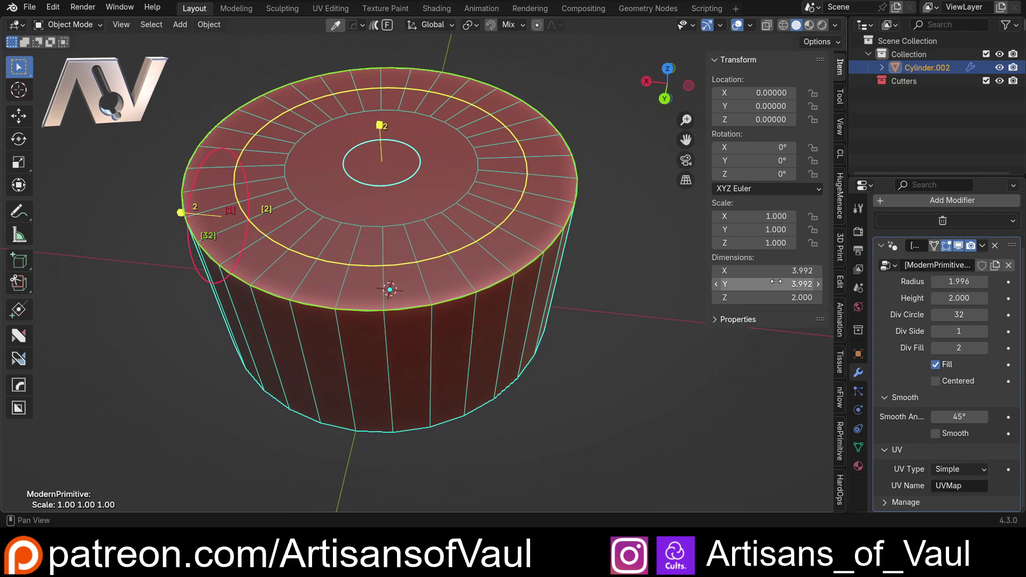
scroll("down", 3)
middle_click(371, 183)
scroll("up", 3)
key("Delete")
middle_click(301, 271)
In Preferences > Add-ons, untick Modern Primitive and leave RePrimitive enabled.
middle_click(295, 280)
scroll("up", 3)
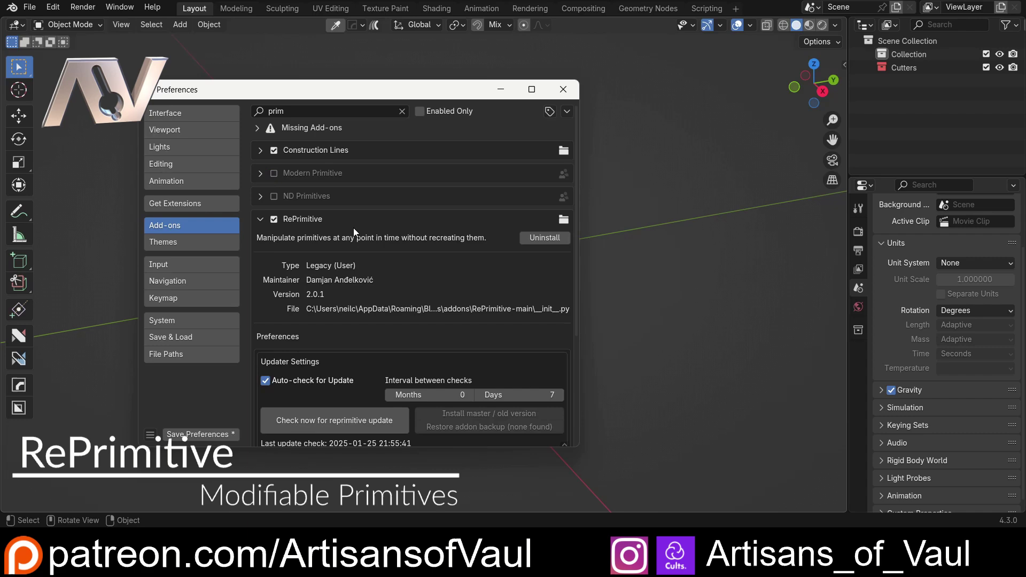
scroll("down", 3)
scroll("up", 3)
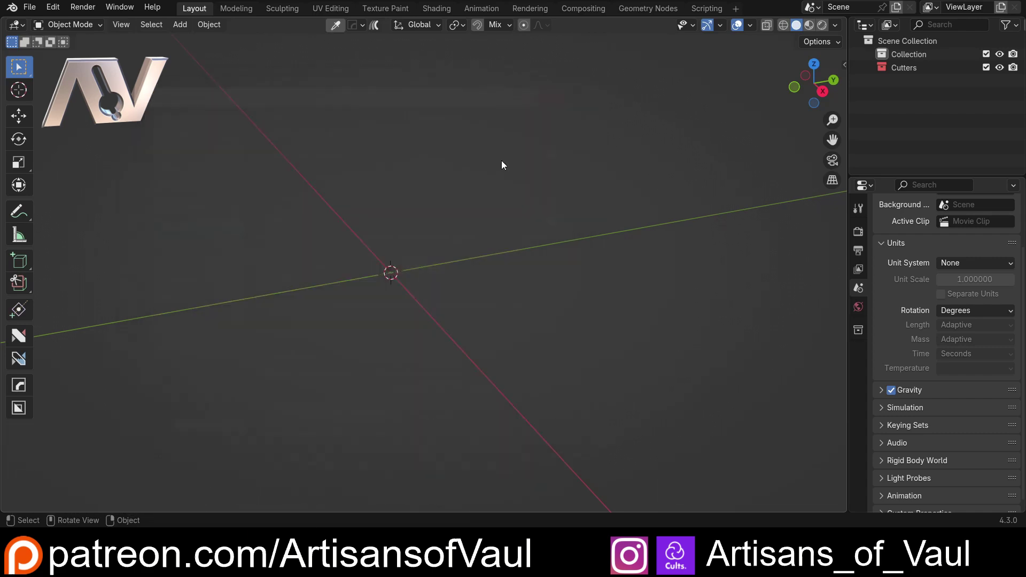
Add a mesh cylinder, move it and rotate it onto its side.
key("shift+a")
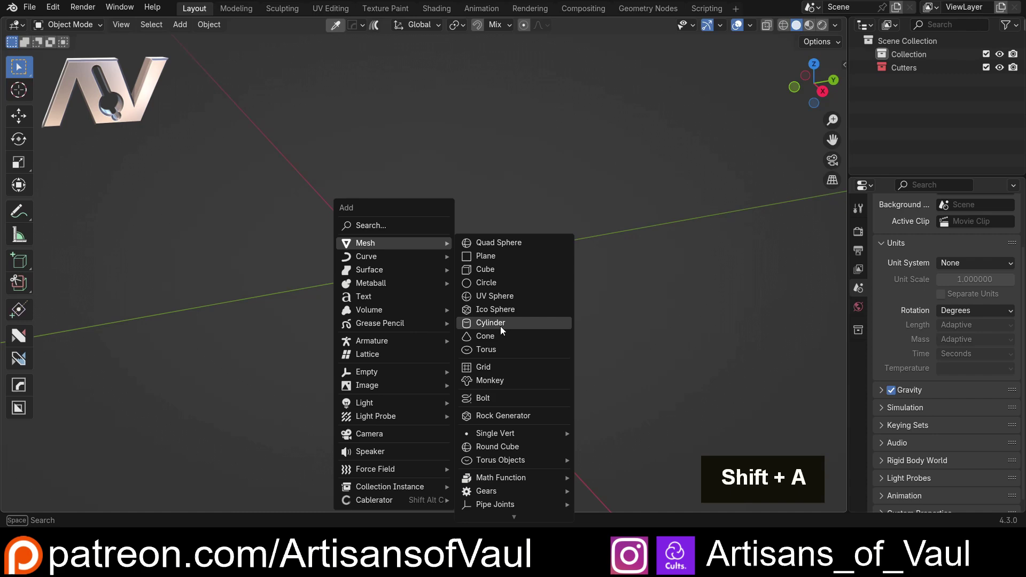
scroll("down", 3)
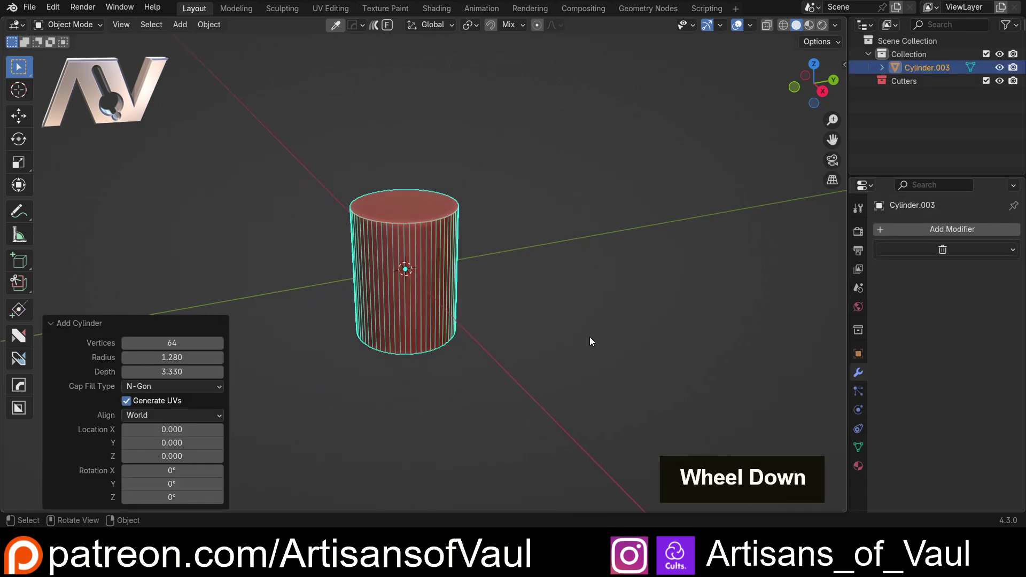
key("g")
middle_click(328, 216)
key("r")
middle_click(382, 239)
Via RePrimitive's Tweak Cylinder dialog set Vertices 32, Radius 2.06, Depth 5.13, keeping the rotation.
key("ctrl+alt+a")
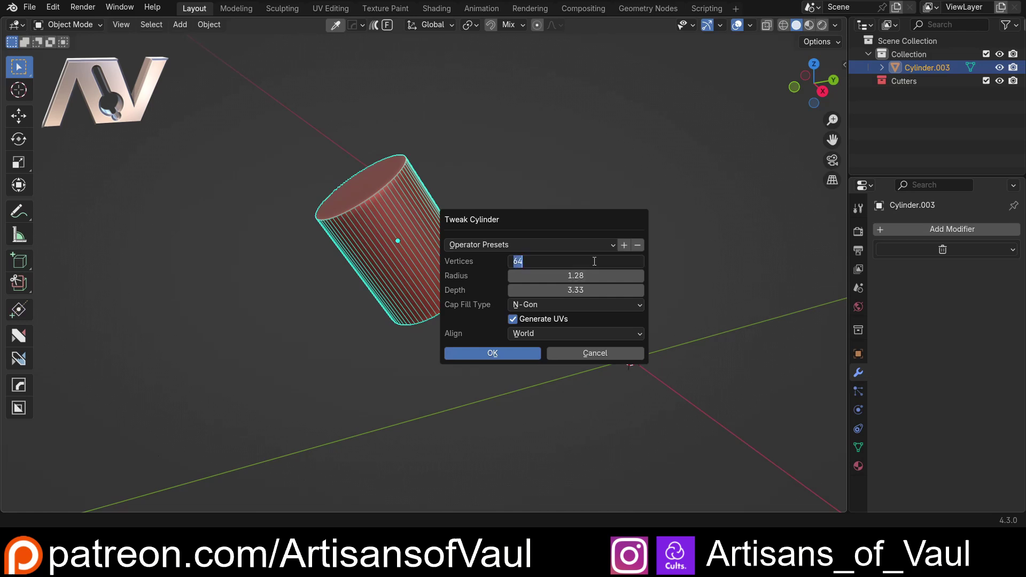
key("KP_3")
key("KP_2")
key("KP_Enter")
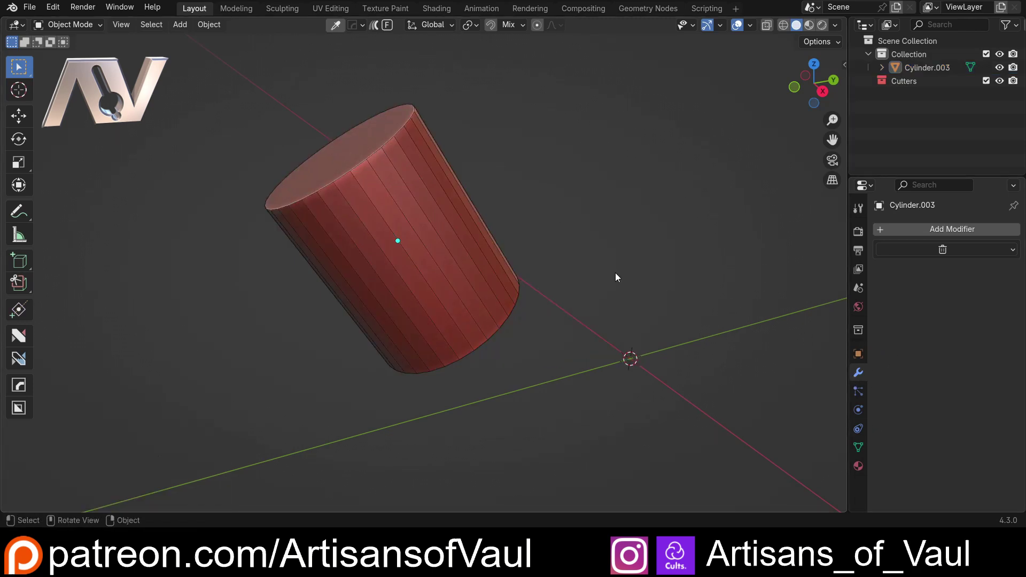
middle_click(552, 246)
middle_click(553, 266)
middle_click(479, 257)
key("r")
key("ctrl+alt+a")
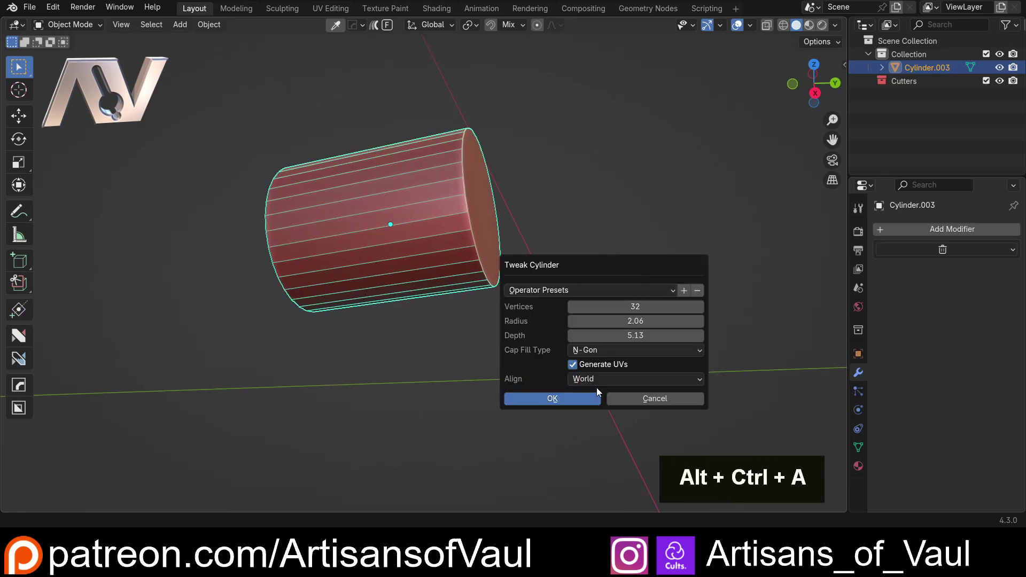